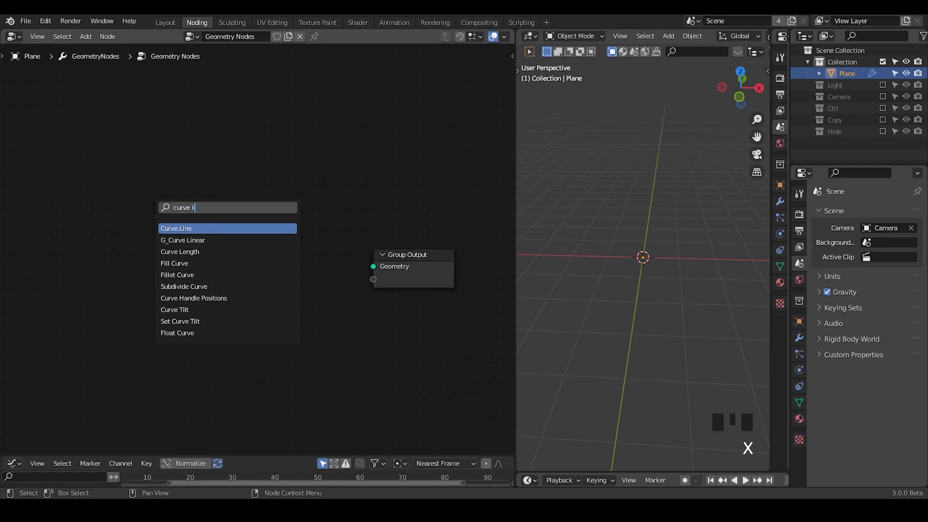
Step: Wire the bevelled linear curve through Join Geometry into Group Output and add a UV Sphere
{"action": "left_click_drag", "start_coordinate": [153, 219], "coordinate": [643, 295]}
{"action": "left_click_drag", "start_coordinate": [643, 295], "coordinate": [315, 217]}
{"action": "key", "text": "ctrl+a"}
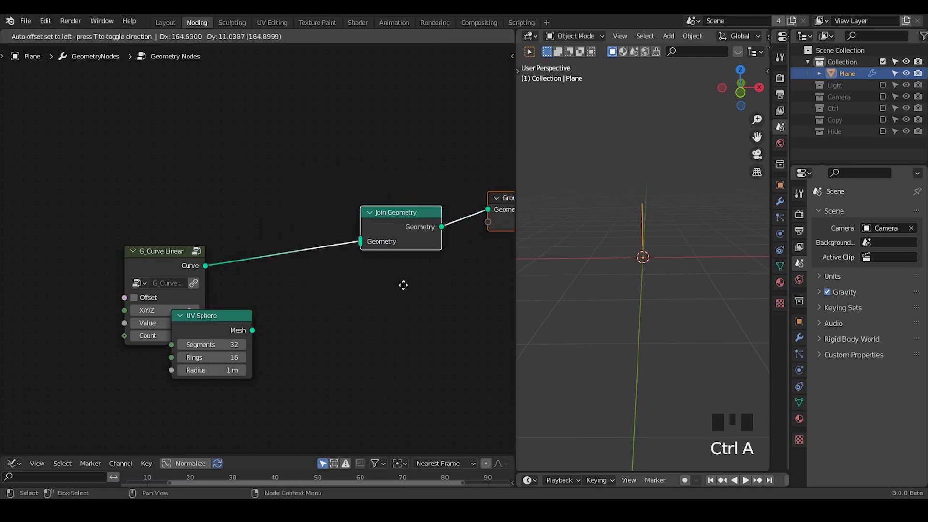
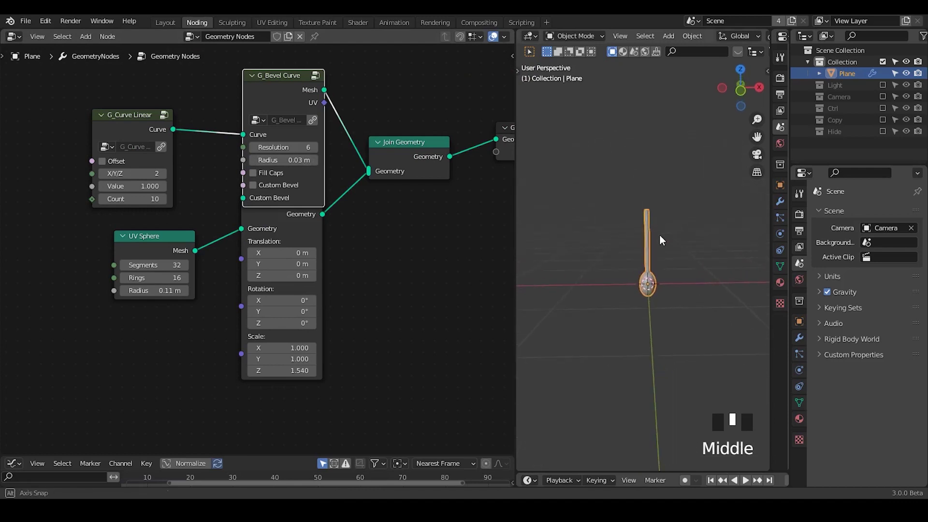
Step: Duplicate the sphere and transform as a 0.05 m sphere translated 1 m up, joined in
{"action": "key", "text": "shift+d"}
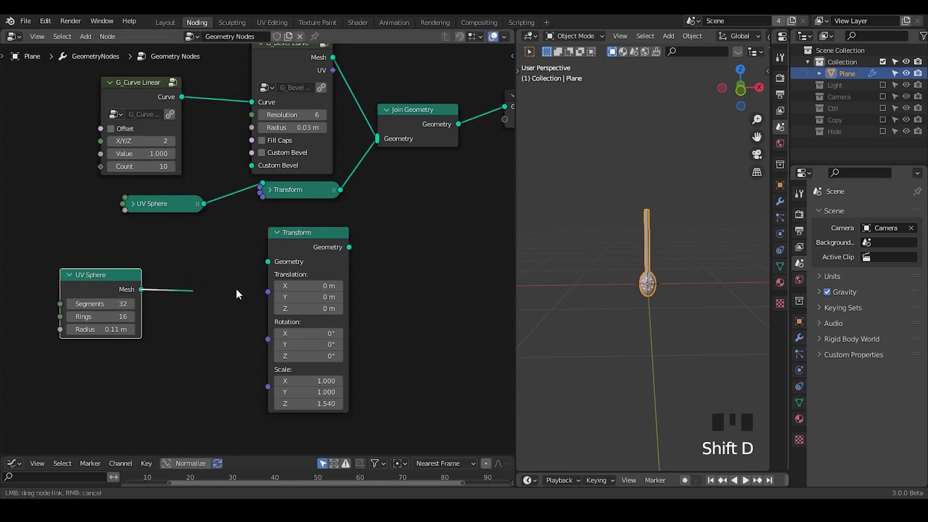
{"action": "left_click_drag", "start_coordinate": [216, 236], "coordinate": [234, 226]}
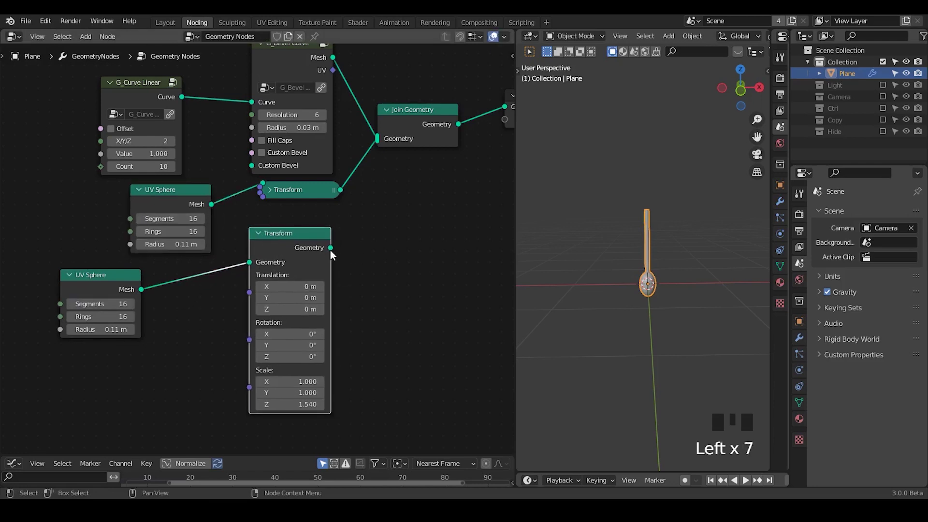
{"action": "left_click_drag", "start_coordinate": [380, 146], "coordinate": [124, 142]}
Step: Instance the G_Curve Linear strand on Curve Circle points, aligned to the circle normals
{"action": "key", "text": "shift+d"}
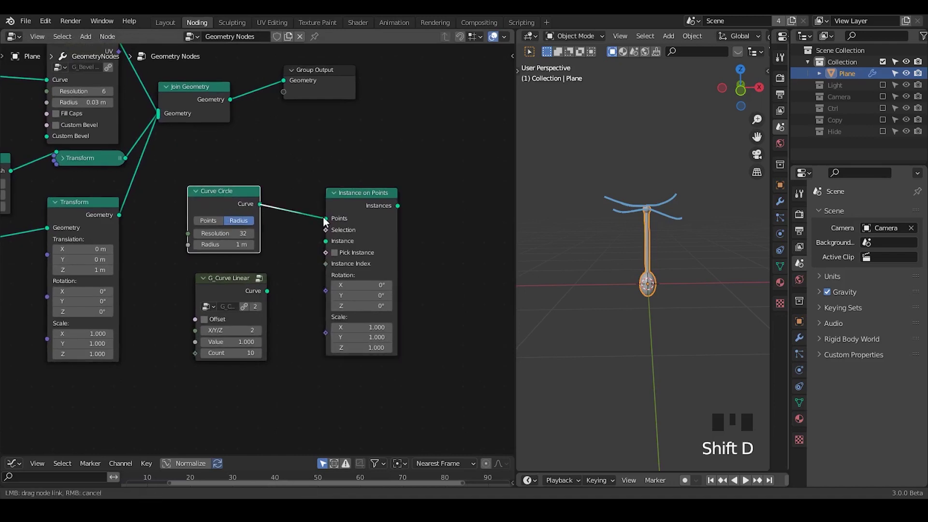
{"action": "left_click", "coordinate": [308, 260]}
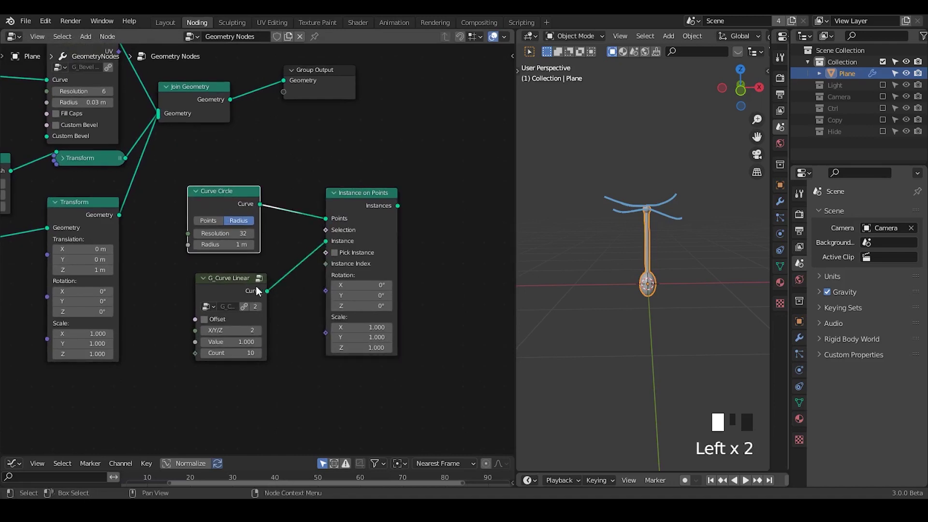
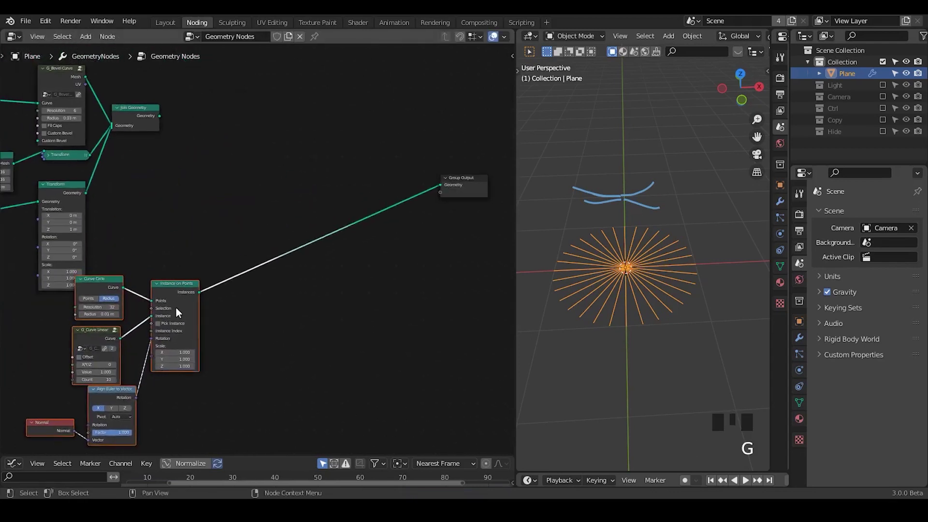
Step: Insert Realize Instances and Set Position after the instanced strands
{"action": "left_click_drag", "start_coordinate": [221, 319], "coordinate": [256, 273]}
{"action": "key", "text": "ctrl+a"}
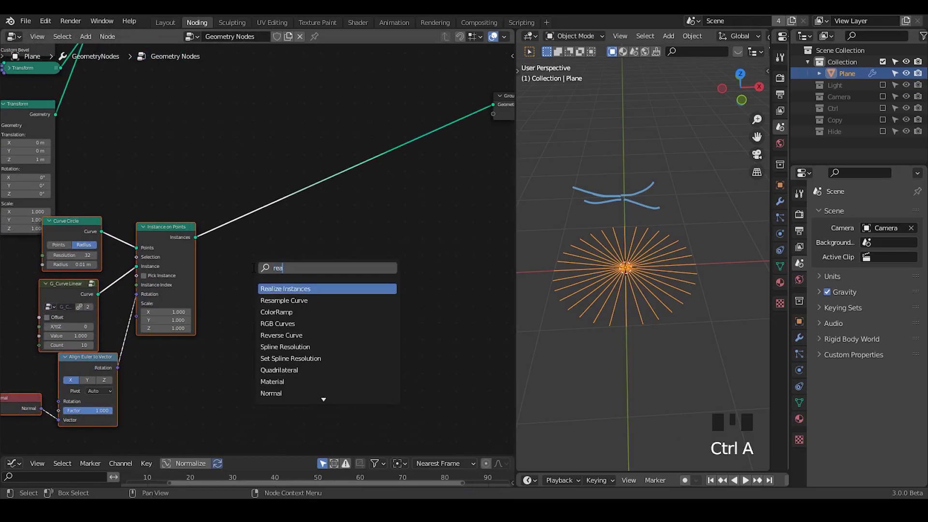
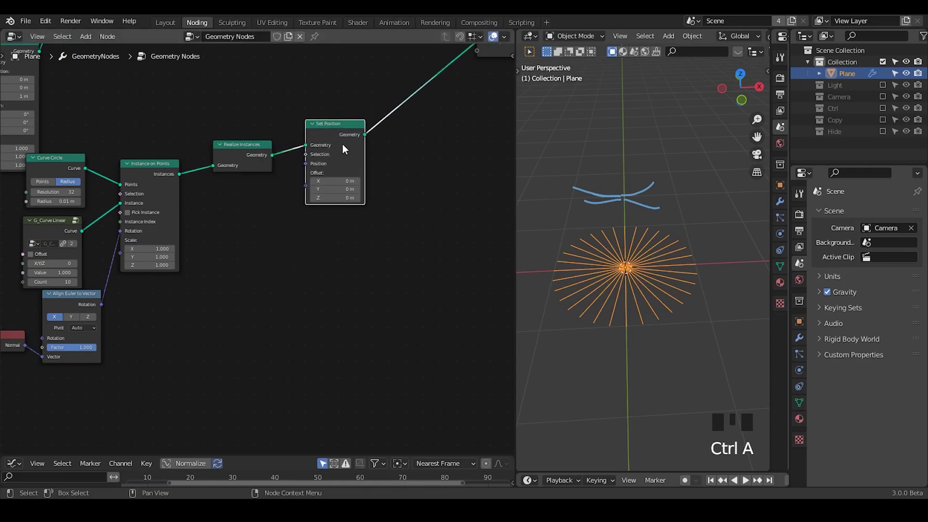
{"action": "left_click_drag", "start_coordinate": [346, 143], "coordinate": [297, 60]}
{"action": "left_click", "coordinate": [297, 59]}
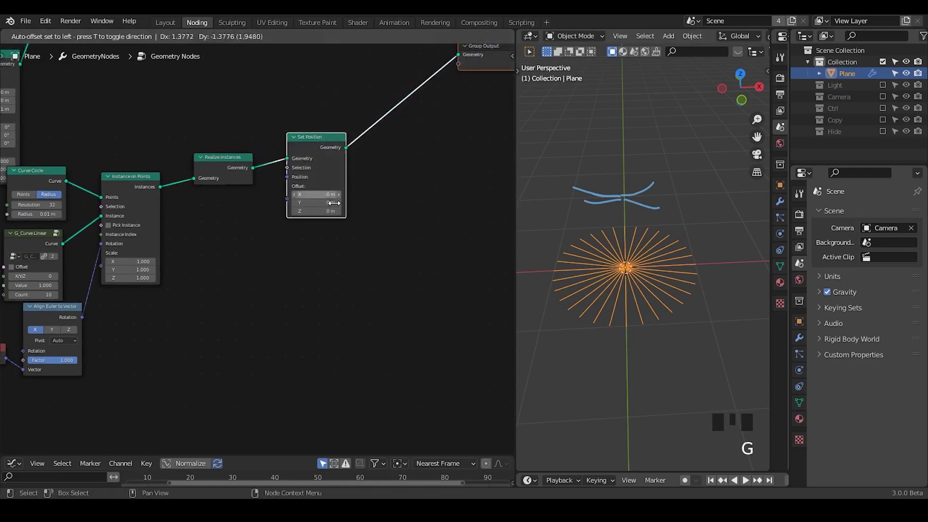
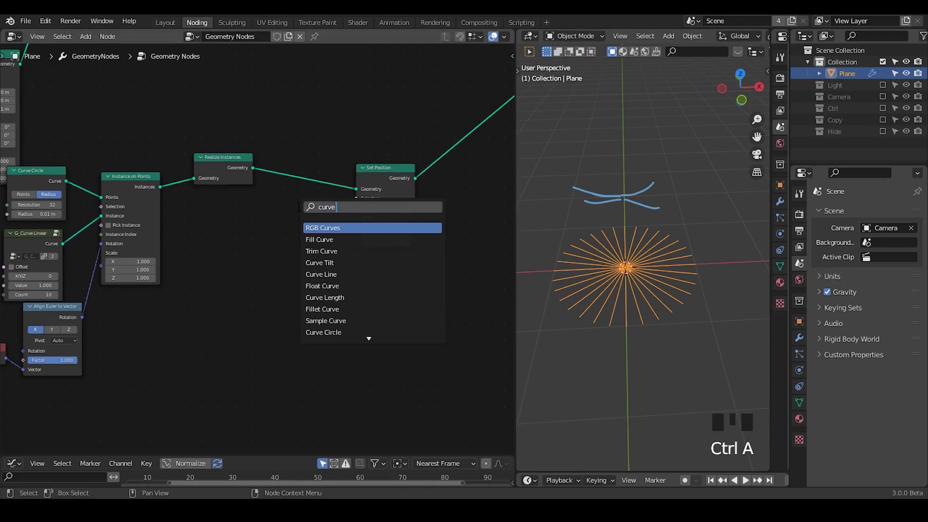
Step: Drive the Set Position offset Z from Curve Parameter through Combine XYZ
{"action": "key", "text": "ctrl+a"}
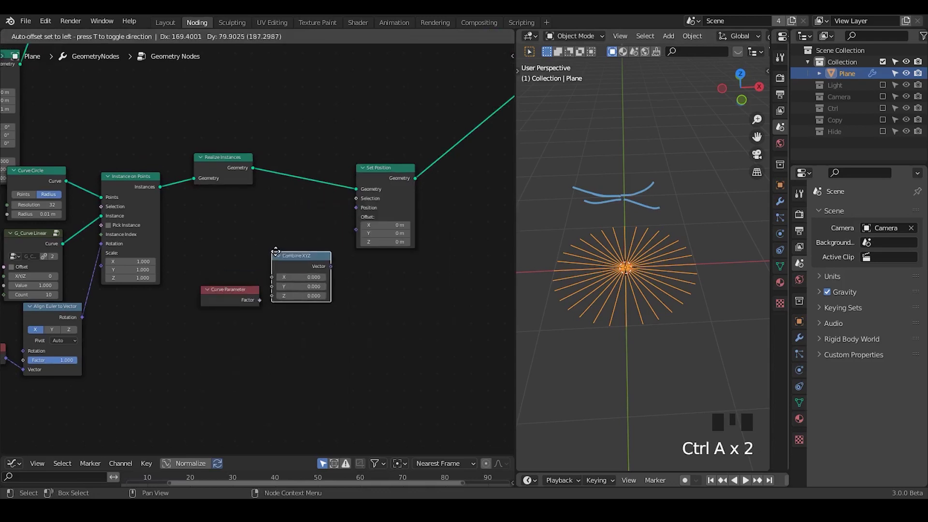
{"action": "left_click", "coordinate": [220, 300]}
{"action": "left_click", "coordinate": [180, 311]}
{"action": "left_click_drag", "start_coordinate": [178, 311], "coordinate": [301, 262]}
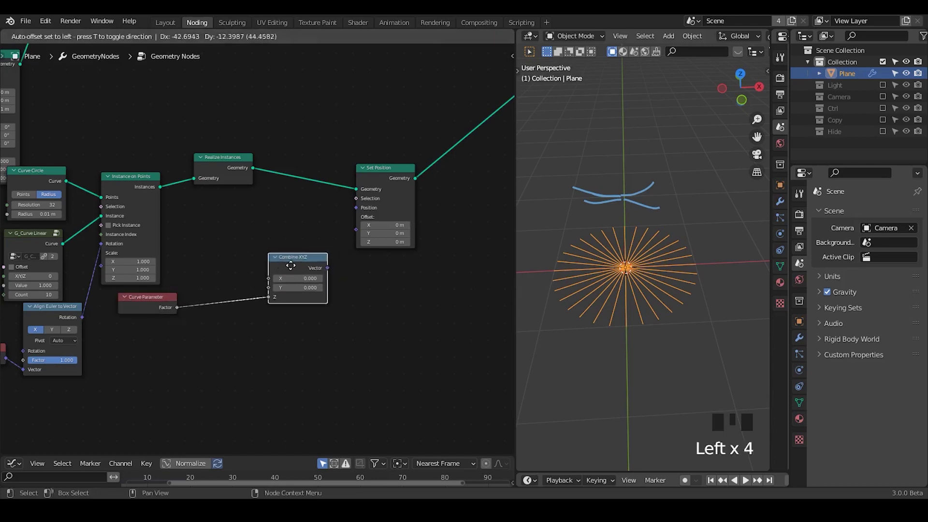
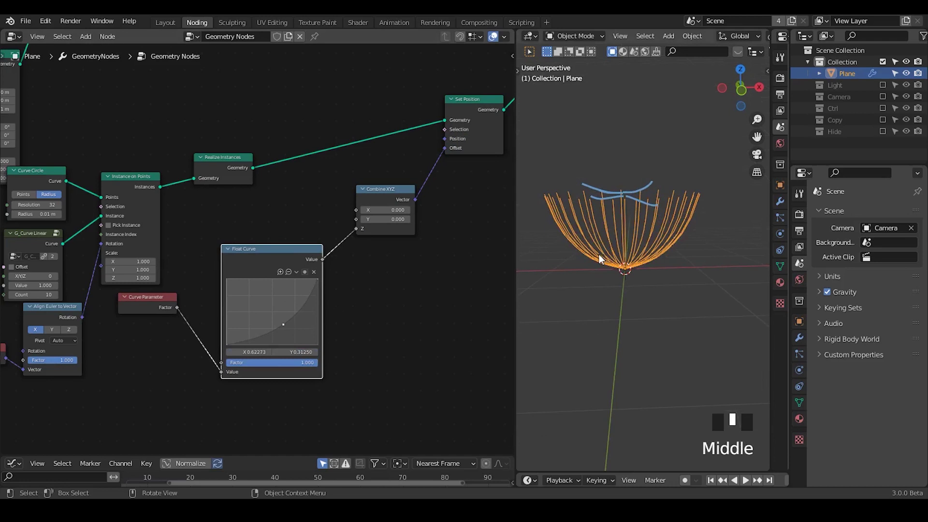
Step: Insert a Math node set to Multiply between the Float Curve and Combine XYZ
{"action": "left_click", "coordinate": [186, 263]}
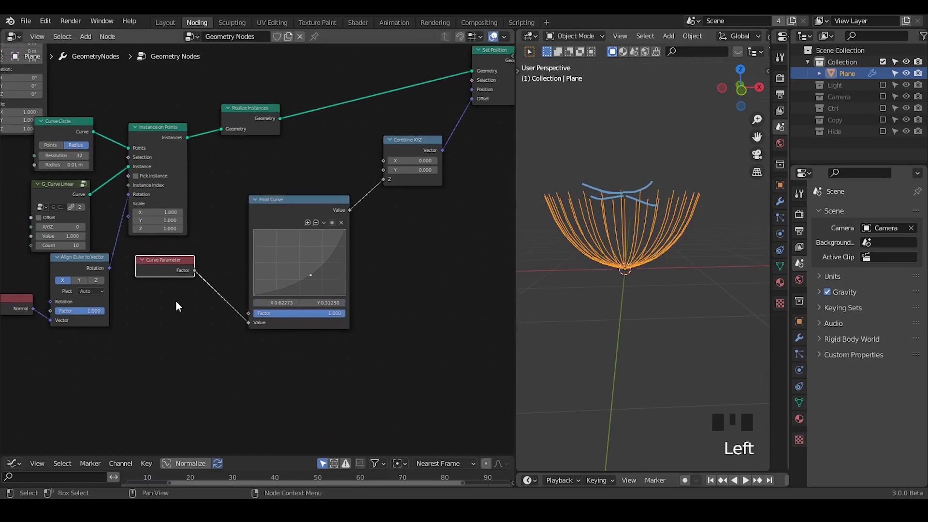
{"action": "left_click", "coordinate": [300, 206]}
{"action": "key", "text": "ctrl+a"}
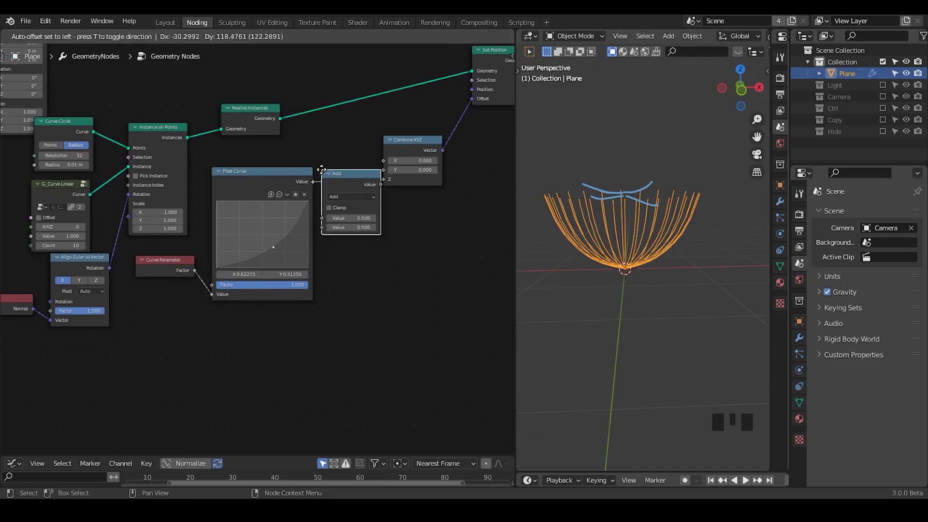
{"action": "left_click_drag", "start_coordinate": [329, 201], "coordinate": [236, 203]}
{"action": "left_click", "coordinate": [132, 267]}
Step: Feed a G_Randomness value into the Multiply and tune its average and spread
{"action": "key", "text": "ctrl+a"}
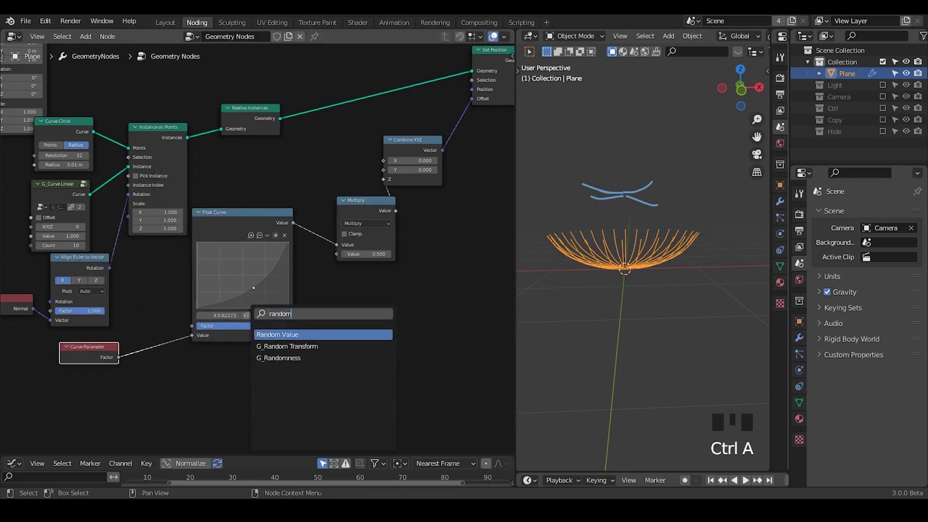
{"action": "key", "text": "Down"}
{"action": "left_click_drag", "start_coordinate": [248, 325], "coordinate": [323, 283]}
{"action": "left_click_drag", "start_coordinate": [323, 282], "coordinate": [597, 298]}
{"action": "left_click_drag", "start_coordinate": [597, 298], "coordinate": [413, 233]}
{"action": "left_click_drag", "start_coordinate": [415, 236], "coordinate": [203, 178]}
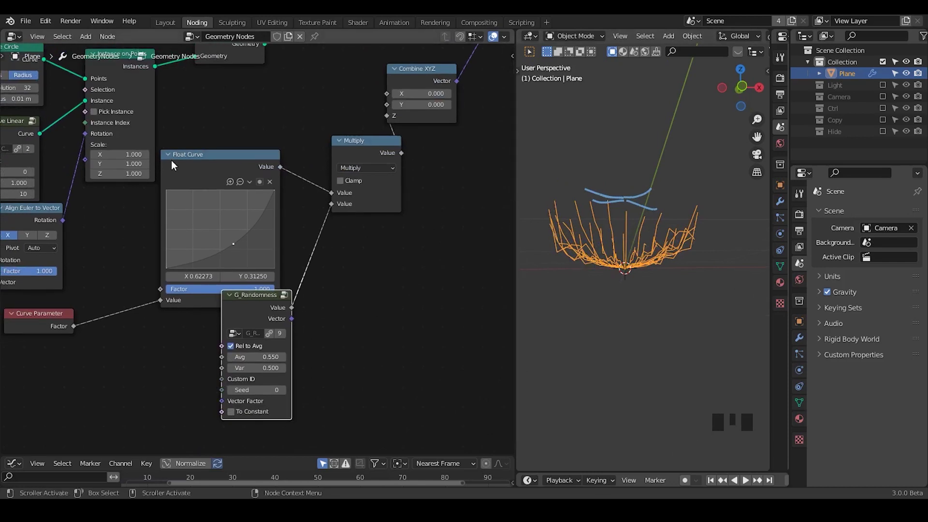
Step: Collapse the Float Curve node and add a Capture Attribute node to the graph
{"action": "left_click", "coordinate": [169, 161]}
{"action": "left_click", "coordinate": [172, 155]}
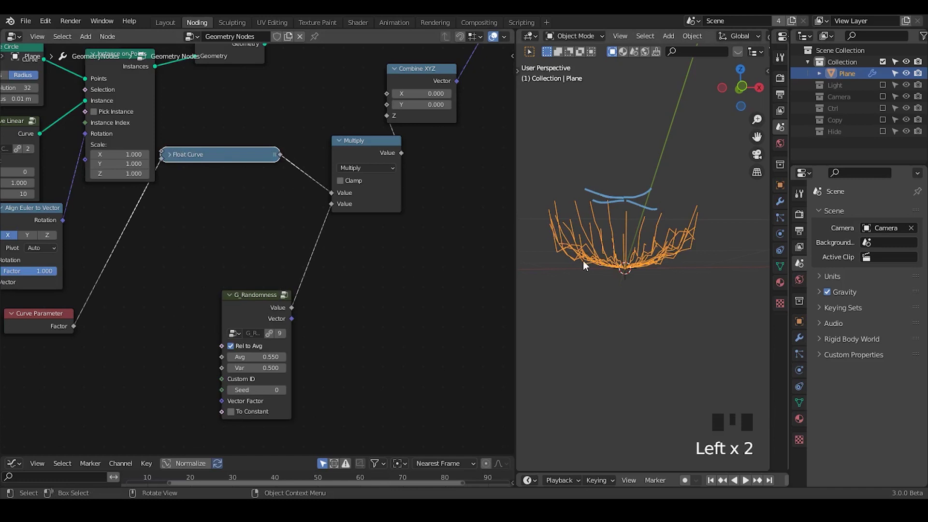
{"action": "left_click", "coordinate": [252, 300]}
{"action": "left_click_drag", "start_coordinate": [407, 286], "coordinate": [492, 56]}
{"action": "left_click_drag", "start_coordinate": [492, 56], "coordinate": [256, 228]}
{"action": "key", "text": "g"}
{"action": "left_click", "coordinate": [294, 204]}
{"action": "key", "text": "ctrl+a"}
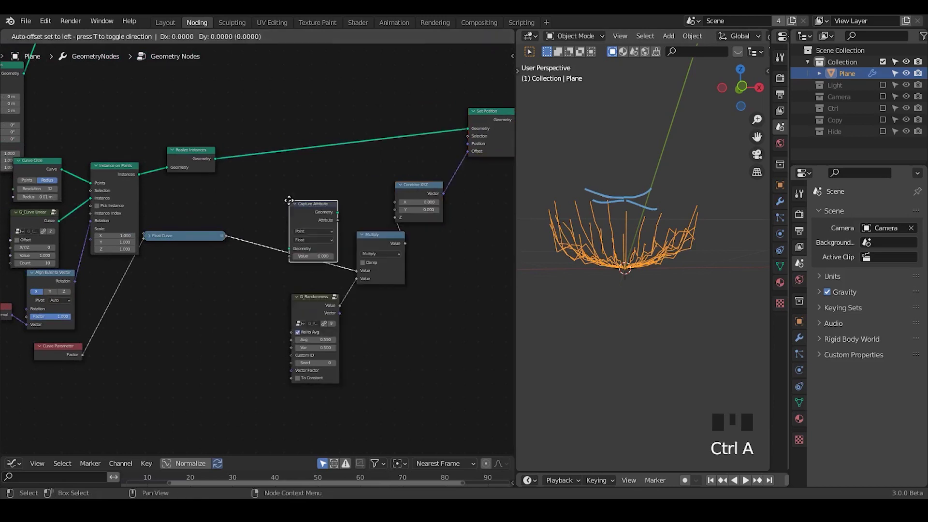
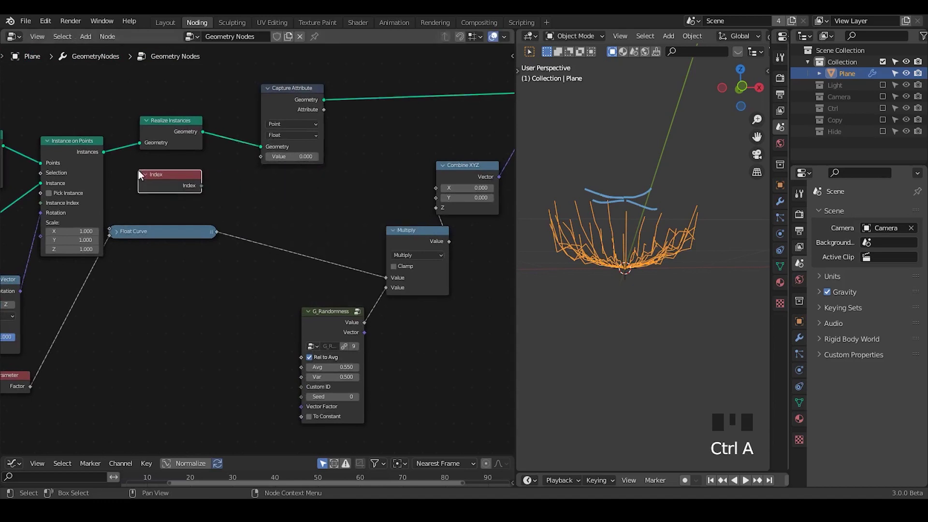
Step: Capture the Index per spline after Realize Instances and feed it into a Math Add node
{"action": "left_click_drag", "start_coordinate": [300, 140], "coordinate": [295, 114]}
{"action": "left_click", "coordinate": [205, 190]}
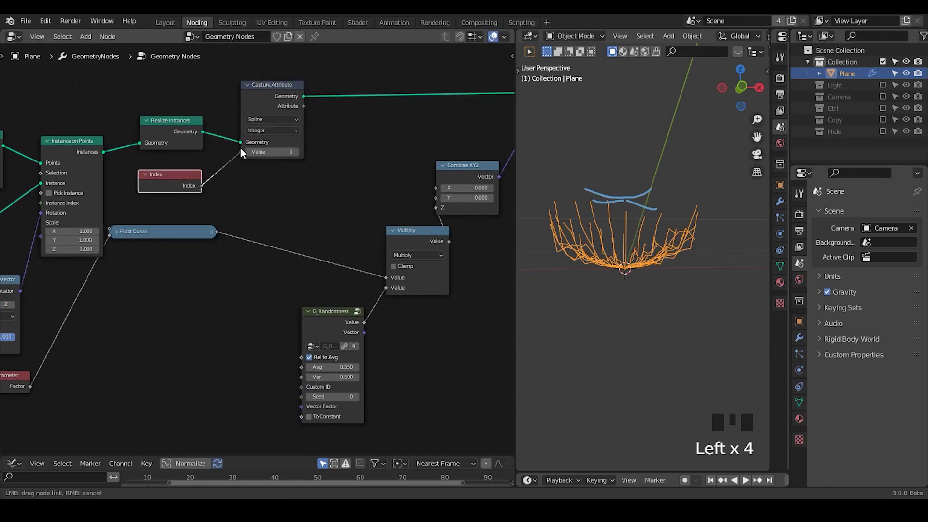
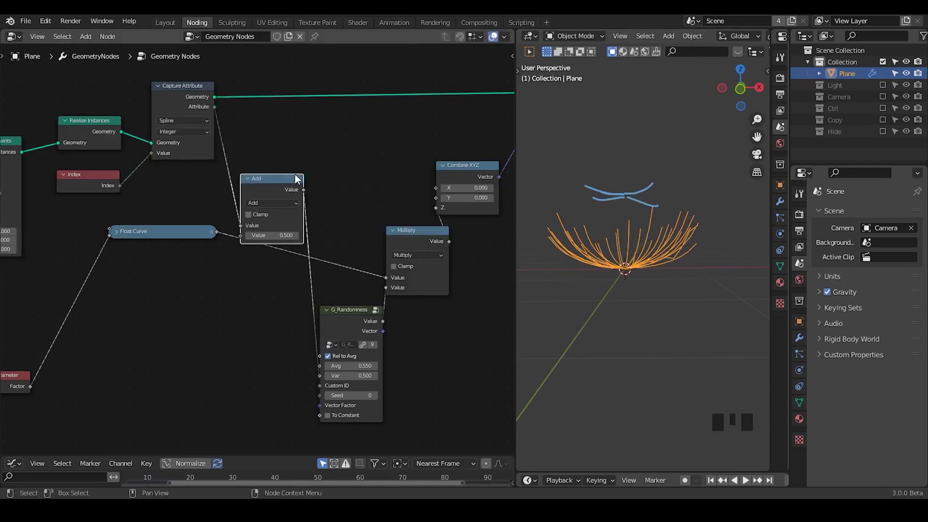
{"action": "left_click_drag", "start_coordinate": [256, 189], "coordinate": [366, 202]}
Step: Feed the Add result of index plus 1 into the G_Randomness ID and collapse the node
{"action": "left_click_drag", "start_coordinate": [284, 166], "coordinate": [240, 155]}
{"action": "left_click_drag", "start_coordinate": [257, 154], "coordinate": [217, 252]}
{"action": "left_click_drag", "start_coordinate": [218, 252], "coordinate": [191, 89]}
{"action": "left_click", "coordinate": [191, 89]}
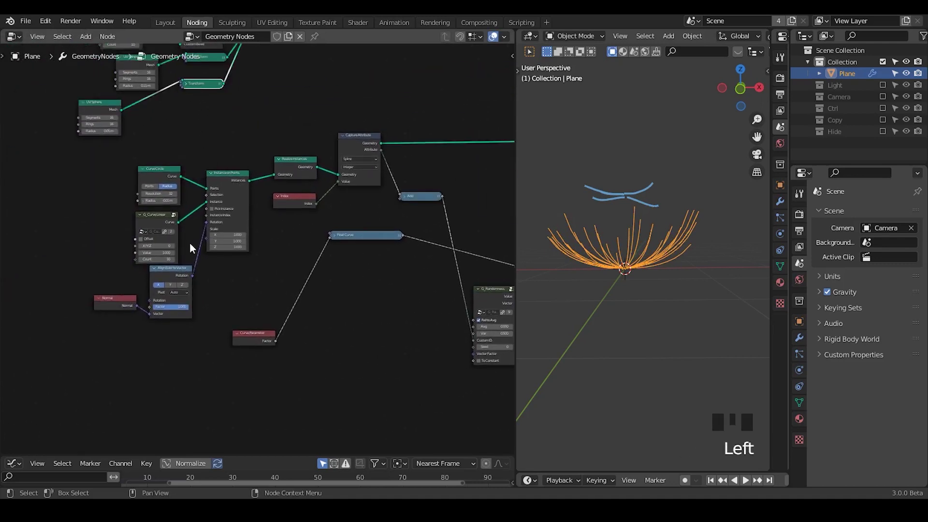
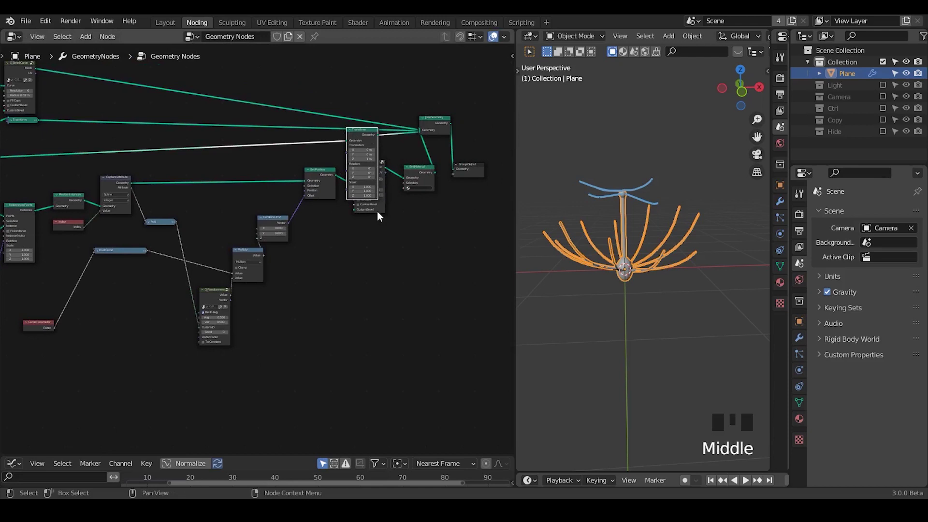
Step: Join the bevelled, transformed strands with the stem geometry via a duplicated Join Geometry
{"action": "left_click", "coordinate": [382, 213]}
{"action": "left_click", "coordinate": [319, 183]}
{"action": "left_click", "coordinate": [439, 126]}
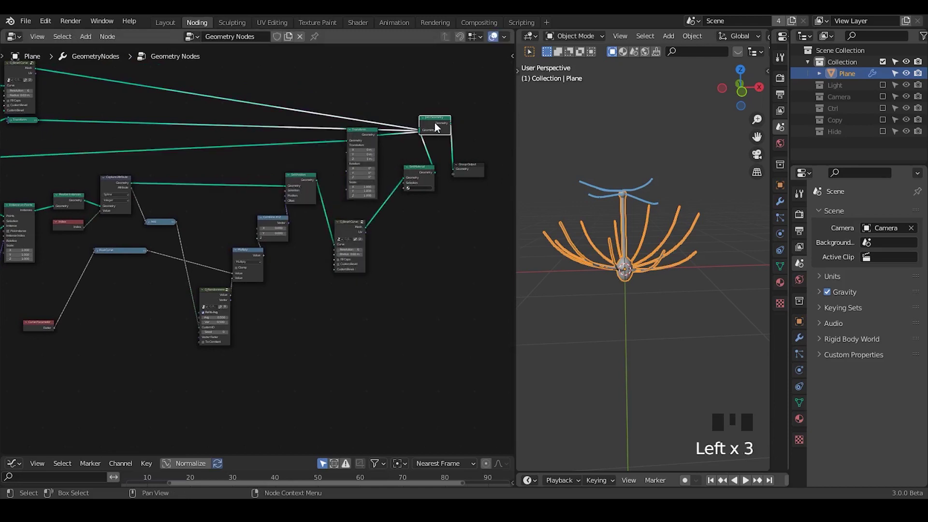
{"action": "key", "text": "shift+d"}
{"action": "left_click_drag", "start_coordinate": [435, 222], "coordinate": [438, 176]}
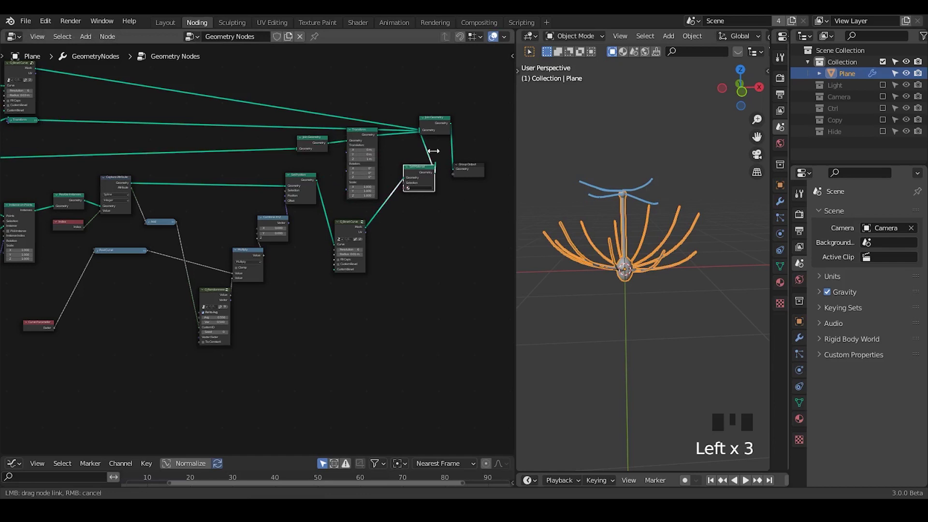
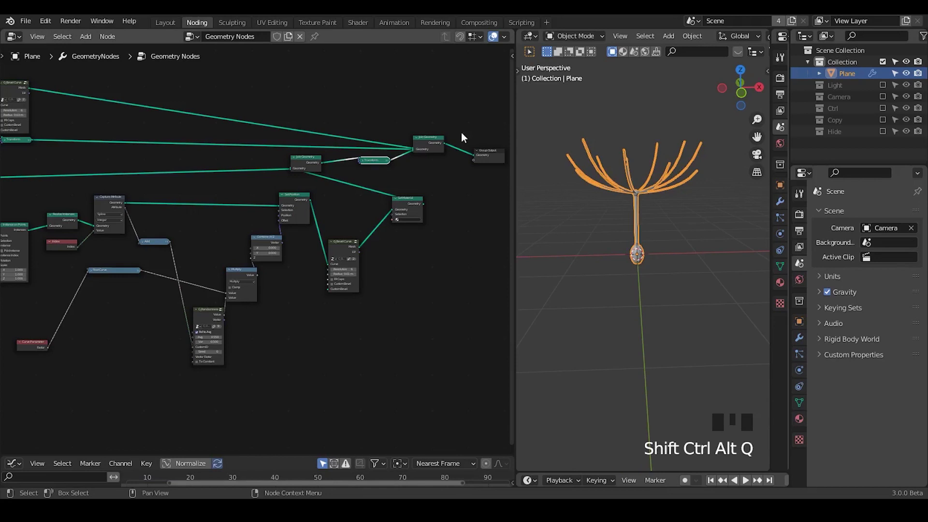
Step: Select the dandelion nodes and make them a node group with Ctrl+G
{"action": "middle_click", "coordinate": [427, 207]}
{"action": "scroll", "scroll_direction": "up", "scroll_amount": 3}
{"action": "middle_click", "coordinate": [436, 206]}
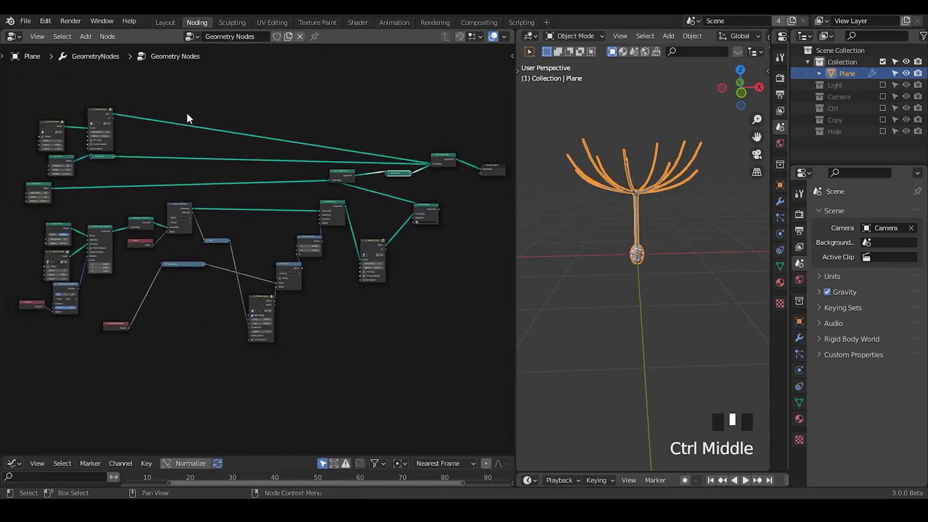
{"action": "left_click_drag", "start_coordinate": [192, 94], "coordinate": [91, 144]}
{"action": "key", "text": "g"}
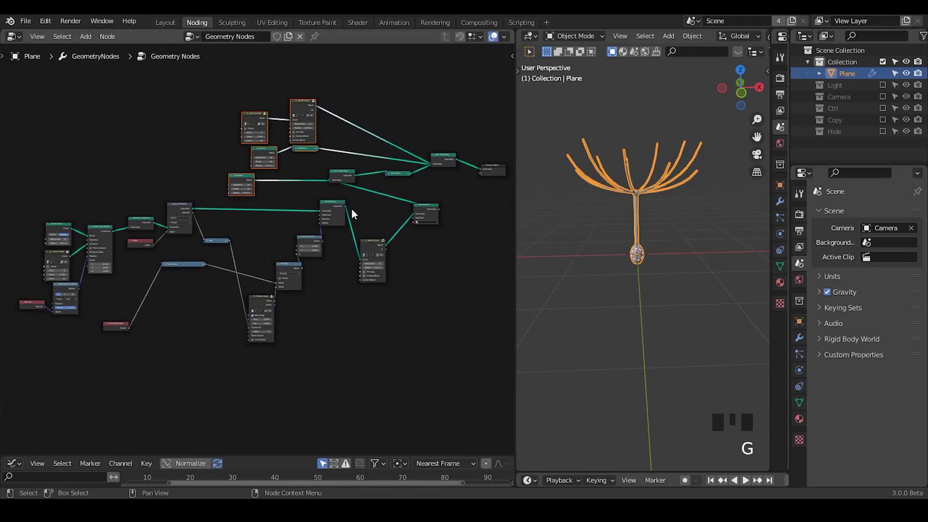
Step: Rename the group Flying Unit and reposition its Group Output node
{"action": "left_click_drag", "start_coordinate": [369, 258], "coordinate": [340, 354]}
{"action": "left_click_drag", "start_coordinate": [339, 349], "coordinate": [251, 43]}
{"action": "left_click_drag", "start_coordinate": [252, 43], "coordinate": [252, 43]}
{"action": "left_click", "coordinate": [384, 191]}
Step: Add a Group Input exposing the circle Resolution and G_Curve Linear Value
{"action": "key", "text": "ctrl+a"}
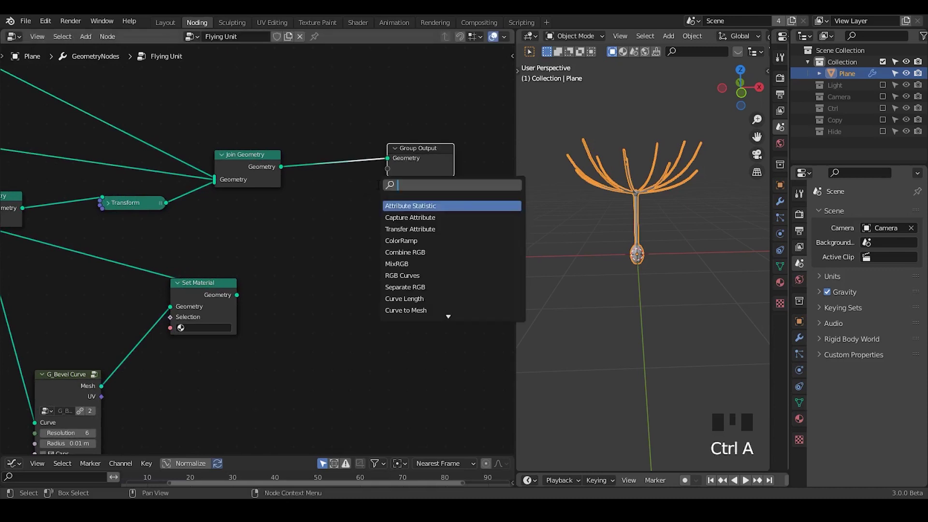
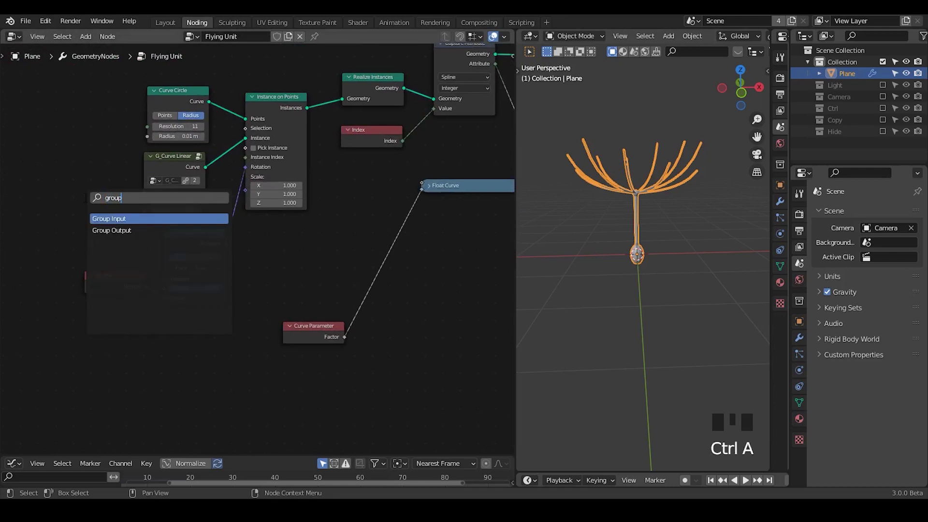
{"action": "left_click_drag", "start_coordinate": [207, 175], "coordinate": [225, 147]}
{"action": "left_click_drag", "start_coordinate": [224, 147], "coordinate": [297, 166]}
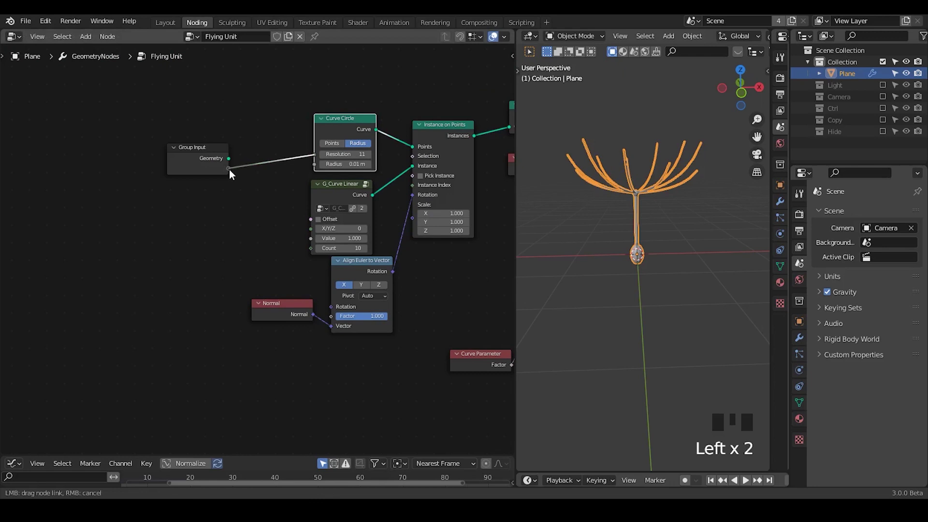
{"action": "left_click_drag", "start_coordinate": [315, 244], "coordinate": [280, 225]}
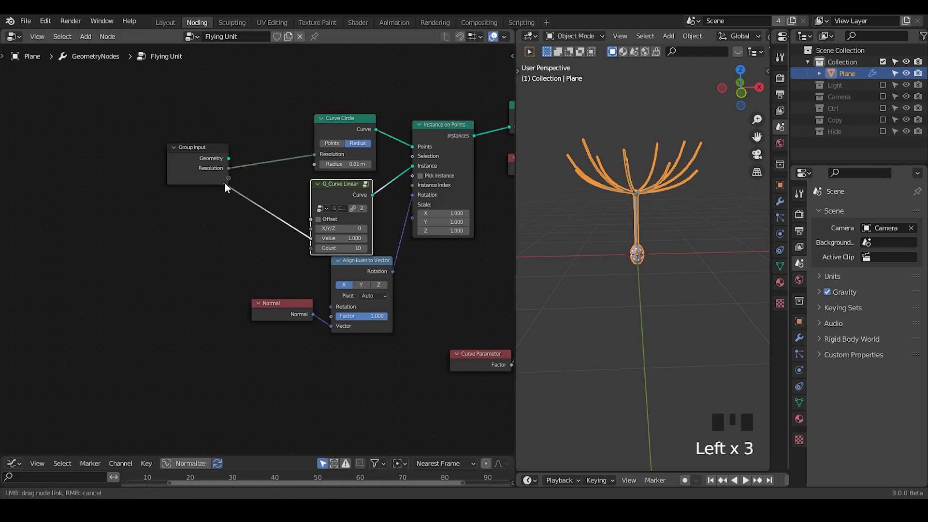
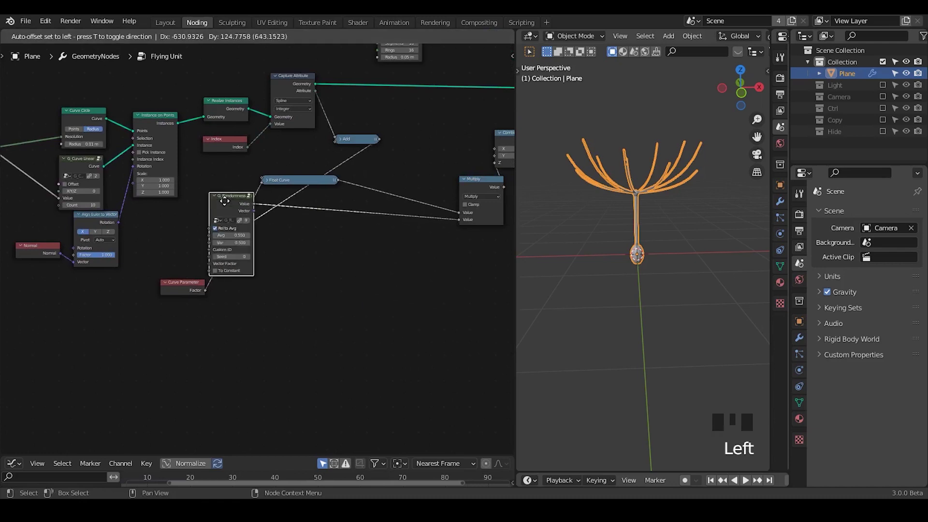
Step: Expose the G_Randomness Avg as a group input and arrange the node
{"action": "left_click_drag", "start_coordinate": [190, 211], "coordinate": [437, 250]}
{"action": "left_click_drag", "start_coordinate": [437, 250], "coordinate": [400, 203]}
{"action": "left_click_drag", "start_coordinate": [400, 203], "coordinate": [321, 167]}
{"action": "left_click", "coordinate": [321, 168]}
{"action": "left_click_drag", "start_coordinate": [339, 169], "coordinate": [438, 255]}
{"action": "left_click_drag", "start_coordinate": [438, 255], "coordinate": [799, 342]}
{"action": "left_click", "coordinate": [799, 343]}
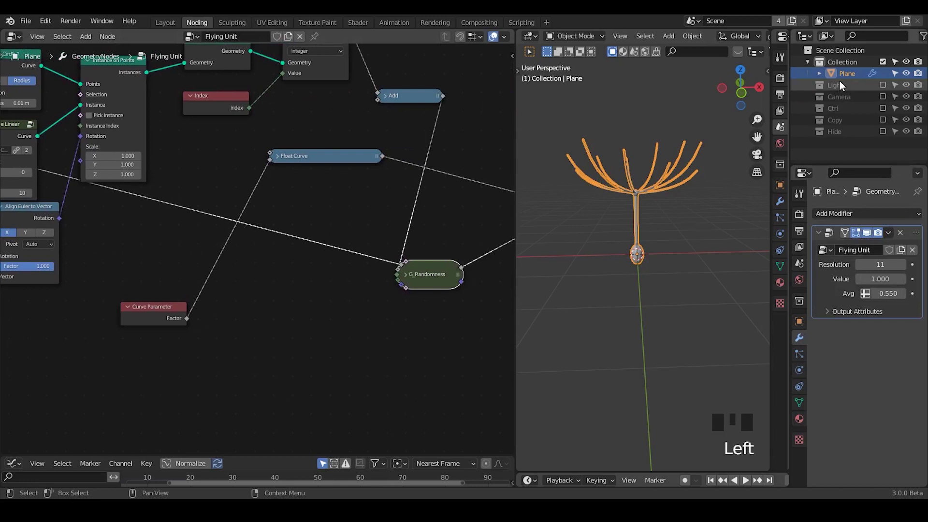
Step: Rename the dandelion object to Flying Unit in the Outliner
{"action": "left_click", "coordinate": [844, 81]}
{"action": "left_click_drag", "start_coordinate": [844, 81], "coordinate": [658, 143]}
Step: Add a Plane with a new geometry node tree and place a UV Sphere node in it
{"action": "key", "text": "shift+a"}
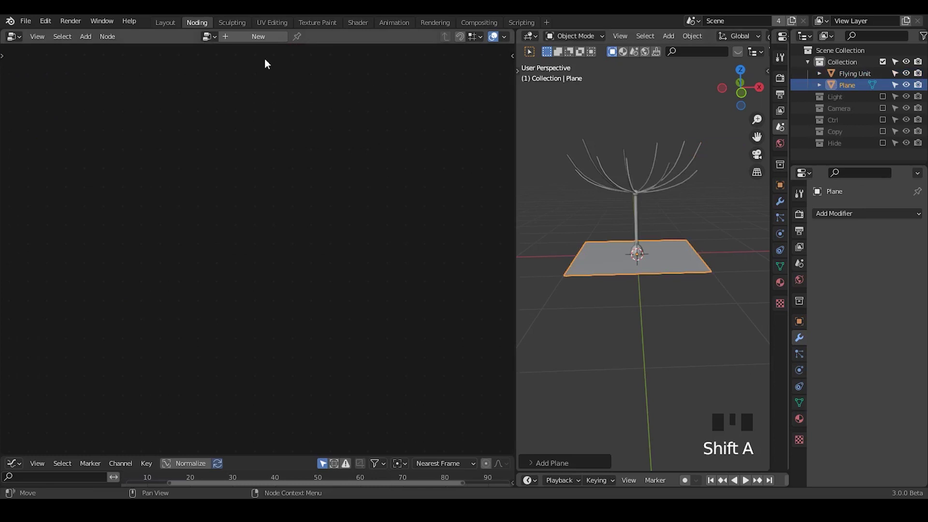
{"action": "left_click_drag", "start_coordinate": [240, 42], "coordinate": [315, 44]}
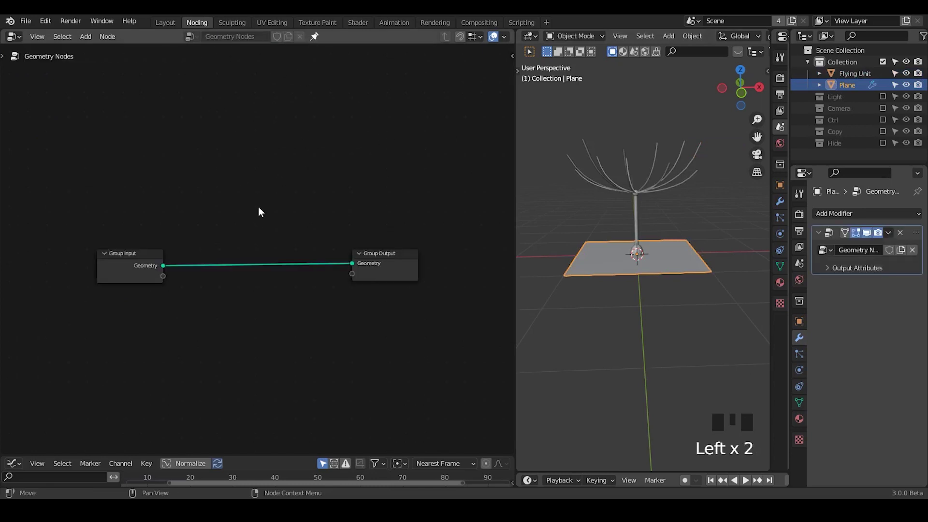
{"action": "left_click", "coordinate": [148, 260]}
{"action": "key", "text": "x"}
{"action": "key", "text": "ctrl+a"}
{"action": "key", "text": "e"}
{"action": "left_click", "coordinate": [166, 223]}
{"action": "left_click_drag", "start_coordinate": [162, 209], "coordinate": [218, 186]}
{"action": "key", "text": "ctrl+a"}
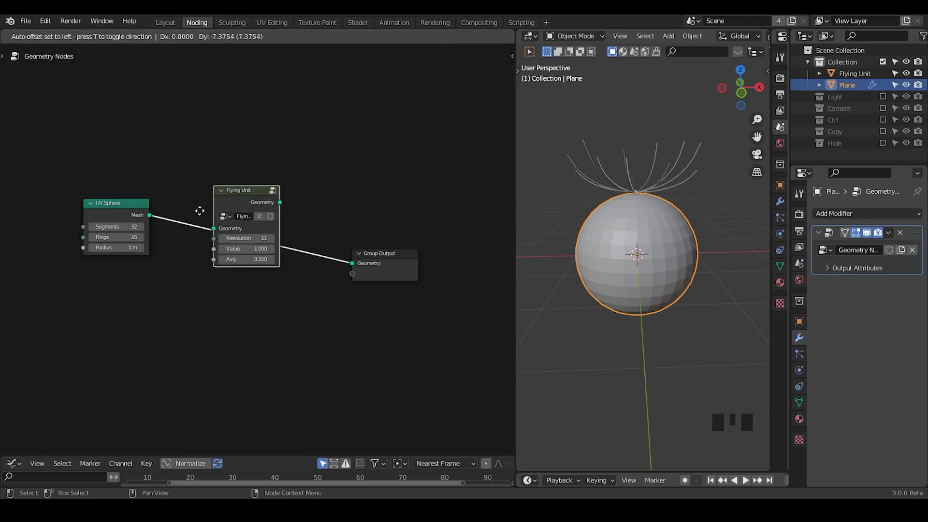
Step: Instance the Flying Unit group on the UV Sphere's points via Instance on Points
{"action": "key", "text": "ctrl+a"}
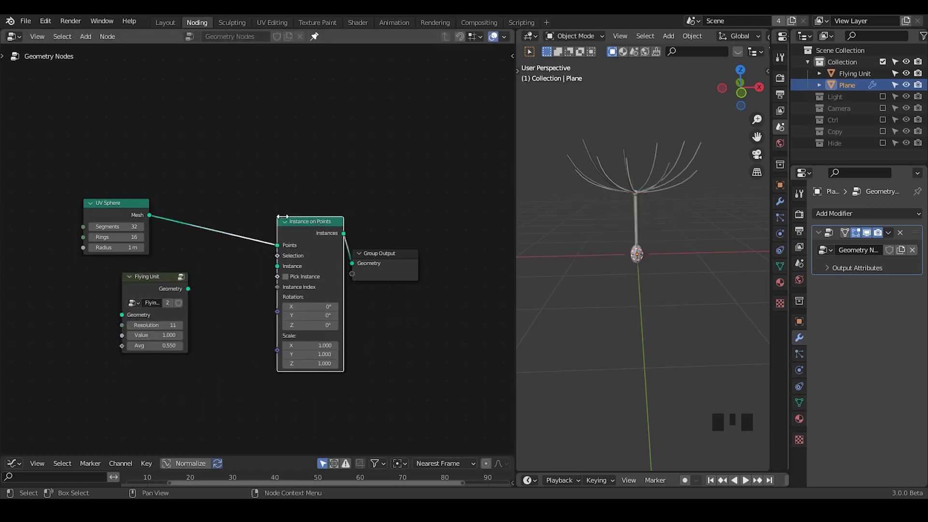
{"action": "left_click", "coordinate": [384, 232]}
{"action": "key", "text": "g"}
{"action": "left_click_drag", "start_coordinate": [292, 249], "coordinate": [240, 277]}
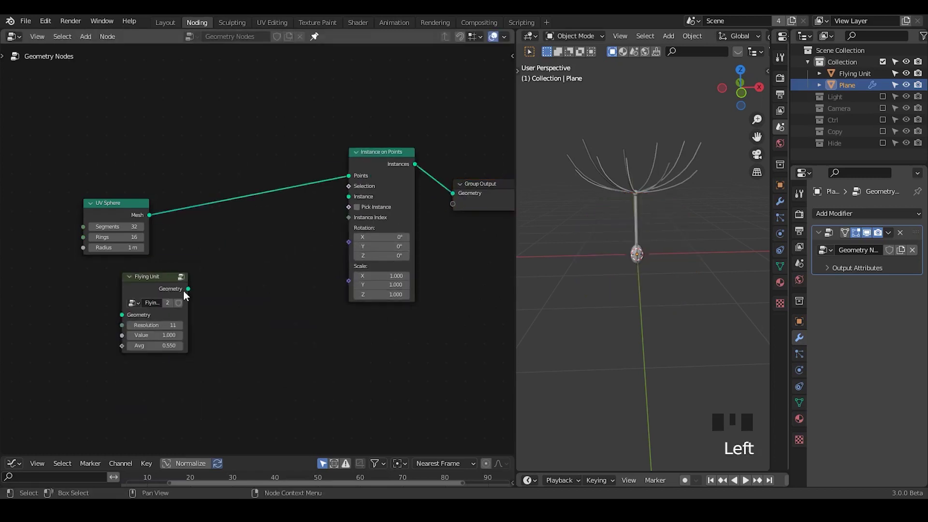
{"action": "left_click_drag", "start_coordinate": [193, 294], "coordinate": [206, 285]}
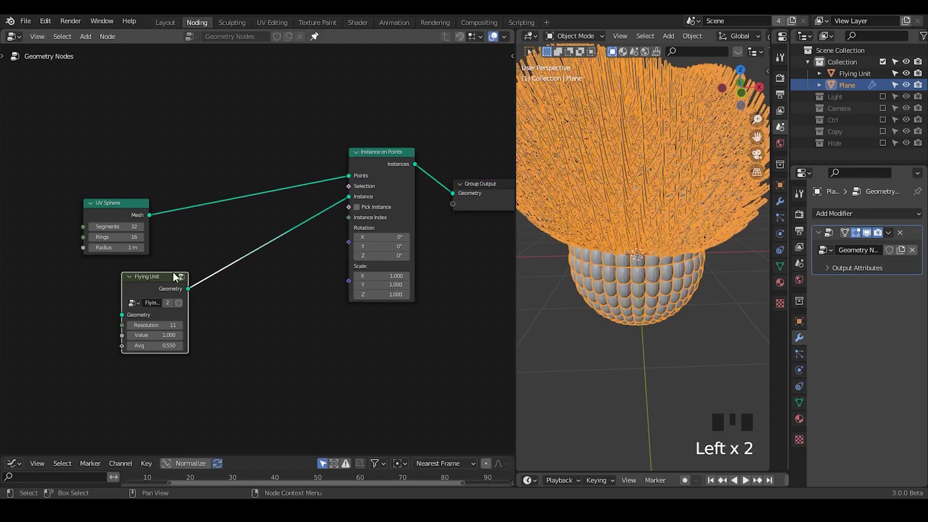
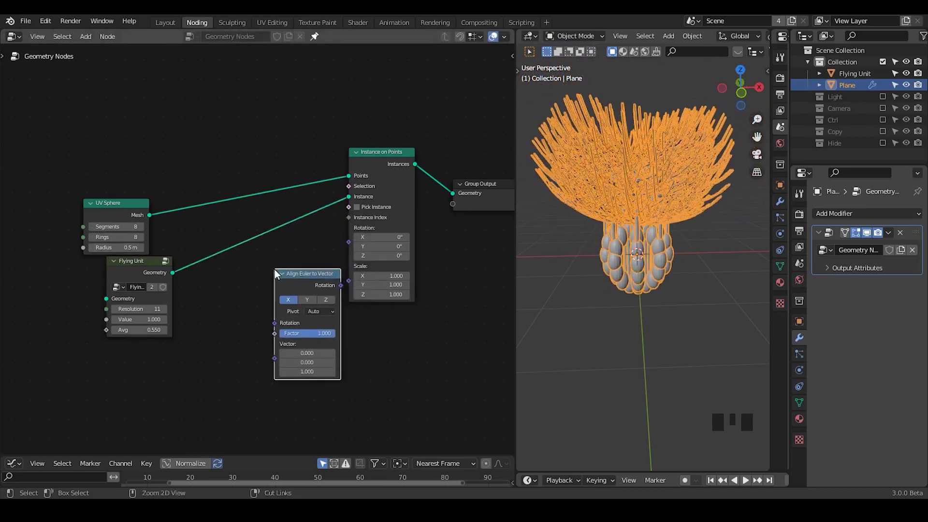
Step: Drive instance Rotation from Normal through Align Euler to Vector on the Z axis
{"action": "left_click", "coordinate": [333, 300]}
{"action": "key", "text": "ctrl+a"}
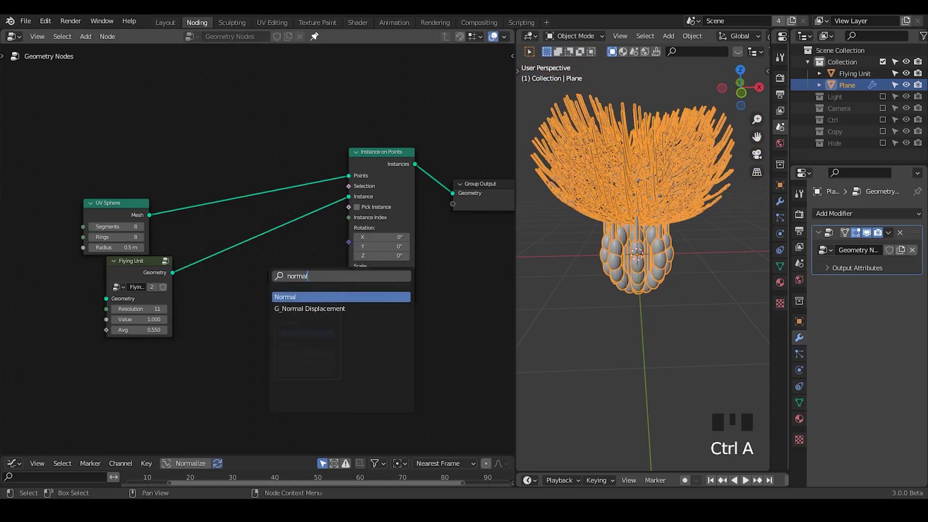
{"action": "left_click_drag", "start_coordinate": [200, 388], "coordinate": [288, 281]}
{"action": "left_click_drag", "start_coordinate": [319, 289], "coordinate": [579, 249]}
{"action": "left_click_drag", "start_coordinate": [579, 250], "coordinate": [599, 70]}
{"action": "left_click", "coordinate": [599, 70]}
Step: Rearrange the links and add a G_Randomness node for the instance Scale
{"action": "left_click_drag", "start_coordinate": [616, 167], "coordinate": [200, 231]}
{"action": "left_click", "coordinate": [200, 231]}
{"action": "left_click_drag", "start_coordinate": [336, 250], "coordinate": [329, 264]}
{"action": "left_click", "coordinate": [239, 343]}
{"action": "left_click", "coordinate": [308, 269]}
{"action": "key", "text": "ctrl+a"}
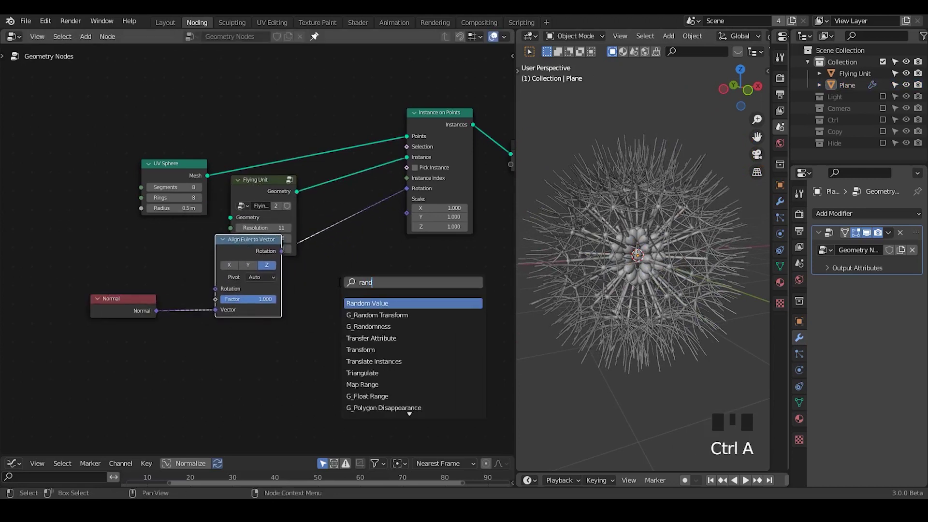
{"action": "key", "text": "Down"}
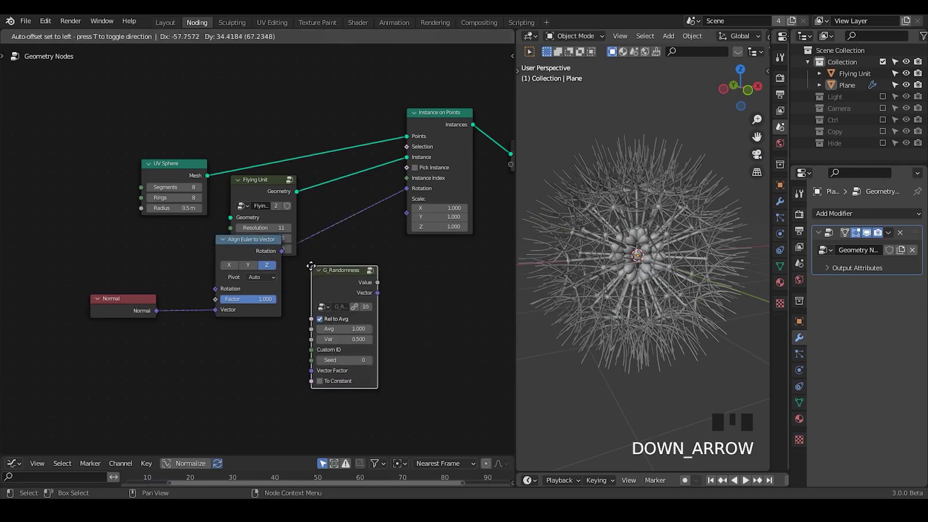
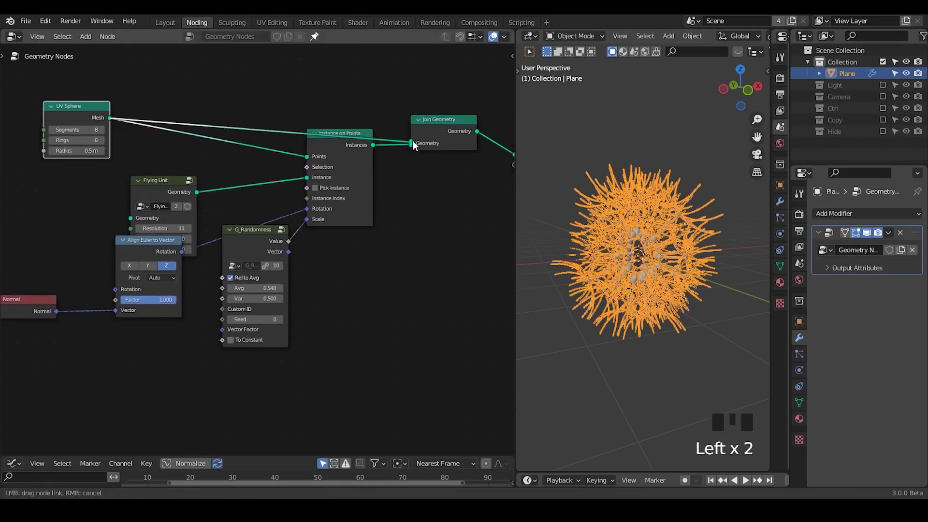
Step: Link the UV Sphere mesh into Join Geometry and inspect the seed head core
{"action": "left_click", "coordinate": [633, 126]}
{"action": "left_click_drag", "start_coordinate": [650, 246], "coordinate": [707, 257]}
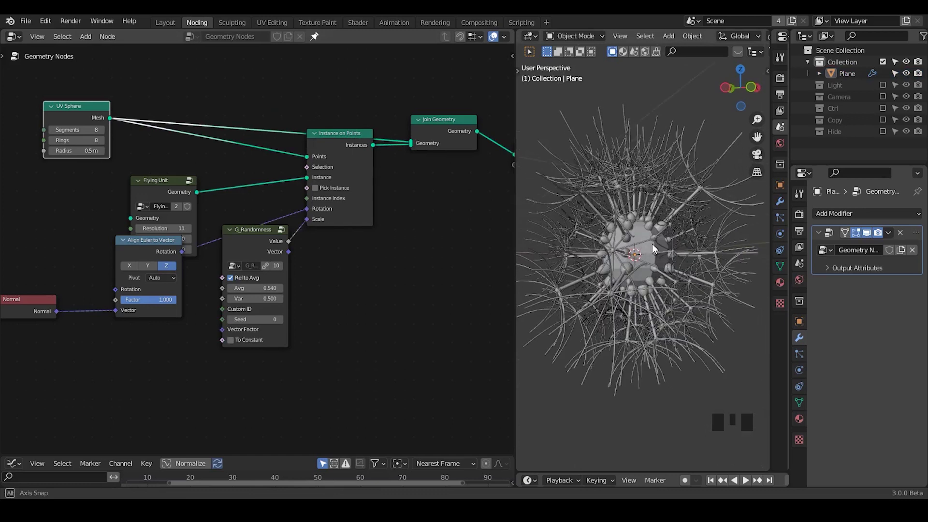
{"action": "left_click", "coordinate": [250, 248]}
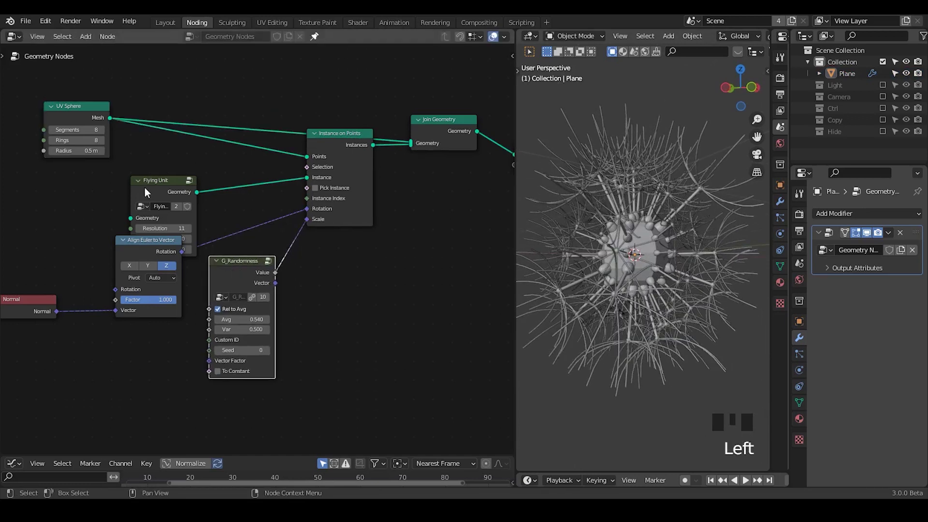
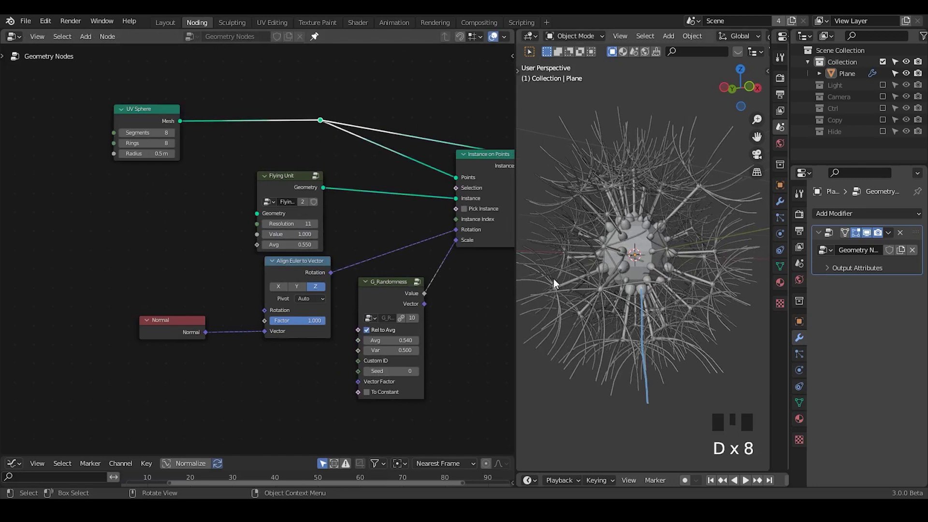
Step: Search for the G_Curve Linear node to start the stem beneath the seed head
{"action": "key", "text": "ctrl+a"}
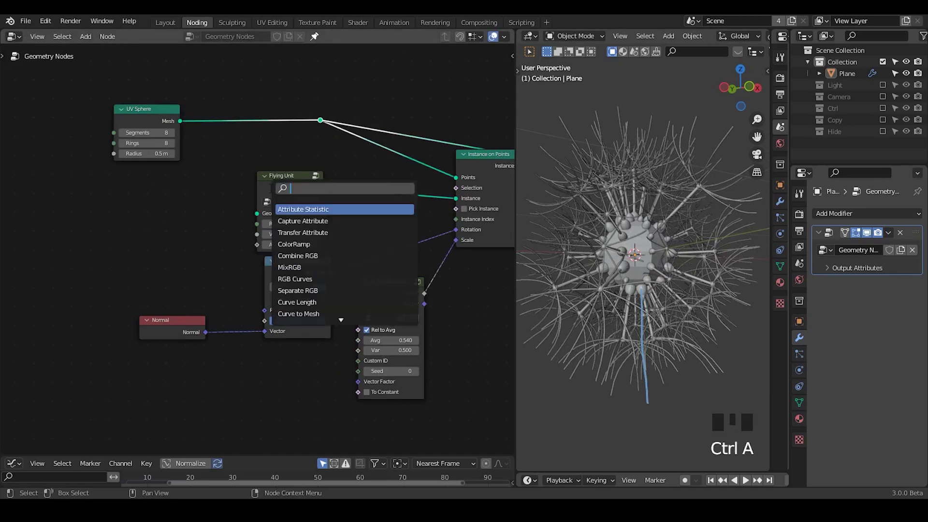
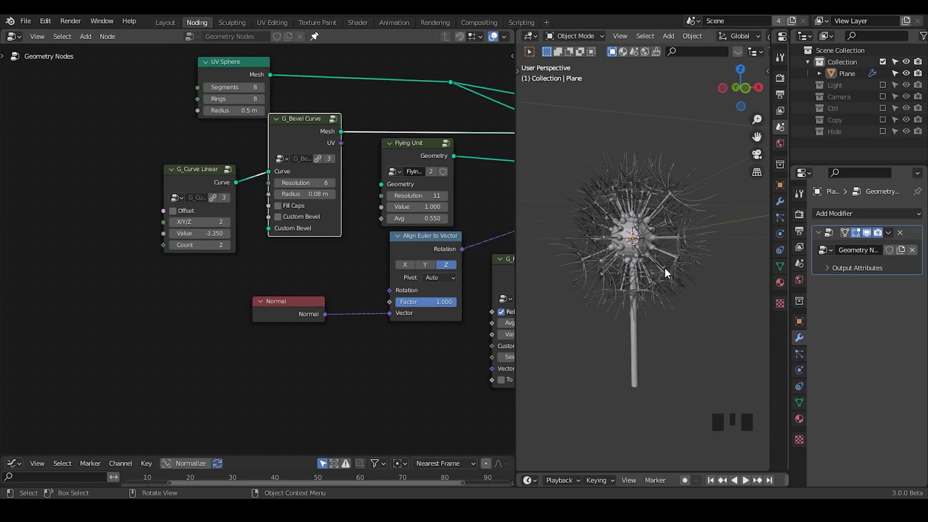
Step: Lower the UV Sphere's Segments and Rings to 4 so the head carries fewer seeds
{"action": "key", "text": "d"}
{"action": "left_click", "coordinate": [641, 196]}
{"action": "key", "text": "d"}
{"action": "left_click", "coordinate": [660, 151]}
{"action": "key", "text": "d"}
{"action": "left_click", "coordinate": [647, 244]}
{"action": "left_click_drag", "start_coordinate": [655, 298], "coordinate": [689, 233]}
{"action": "key", "text": "d"}
{"action": "right_click", "coordinate": [702, 159]}
{"action": "key", "text": "d"}
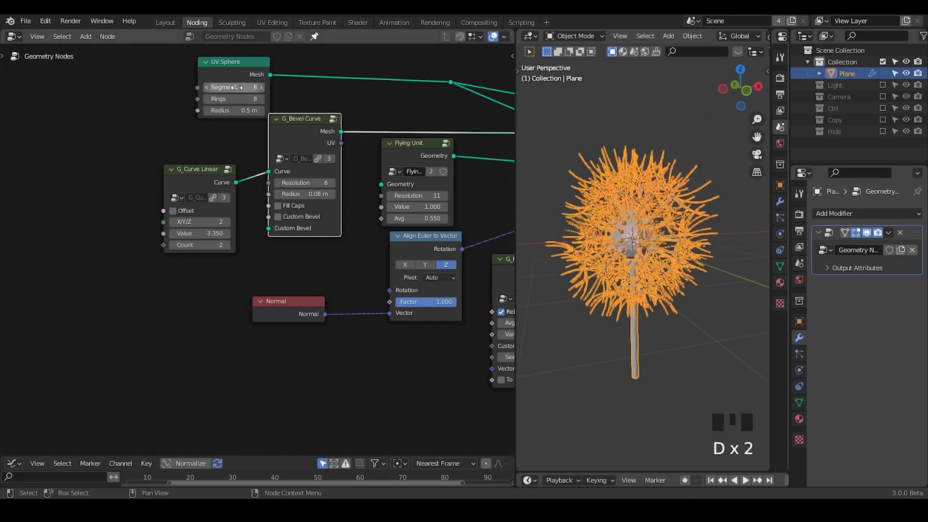
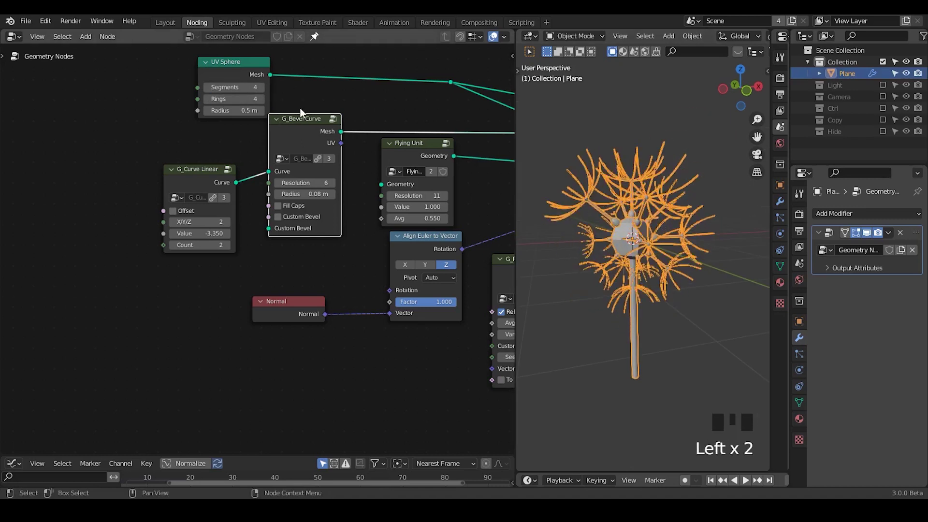
Step: Add G_Points Distribution and Distribute Points on Faces nodes, then delete them again
{"action": "key", "text": "ctrl+a"}
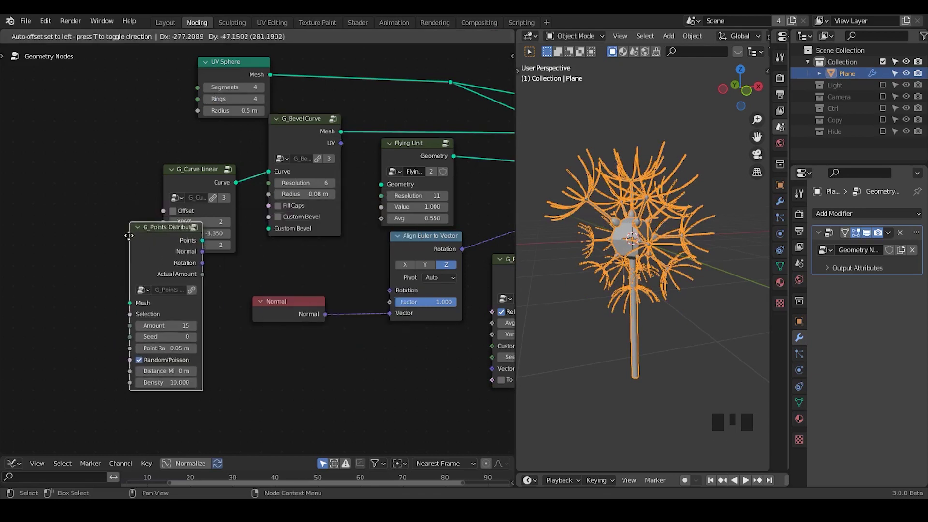
{"action": "key", "text": "ctrl+a"}
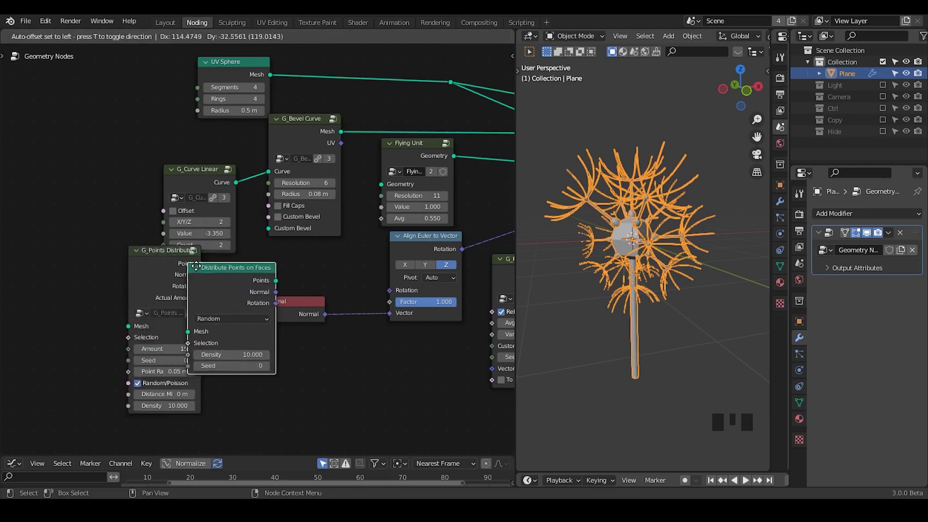
{"action": "left_click_drag", "start_coordinate": [251, 314], "coordinate": [271, 291]}
{"action": "left_click", "coordinate": [259, 283]}
{"action": "key", "text": "x"}
{"action": "left_click", "coordinate": [179, 277]}
{"action": "key", "text": "x"}
Step: Frame the whole node tree in the editor
{"action": "left_click_drag", "start_coordinate": [627, 270], "coordinate": [641, 262]}
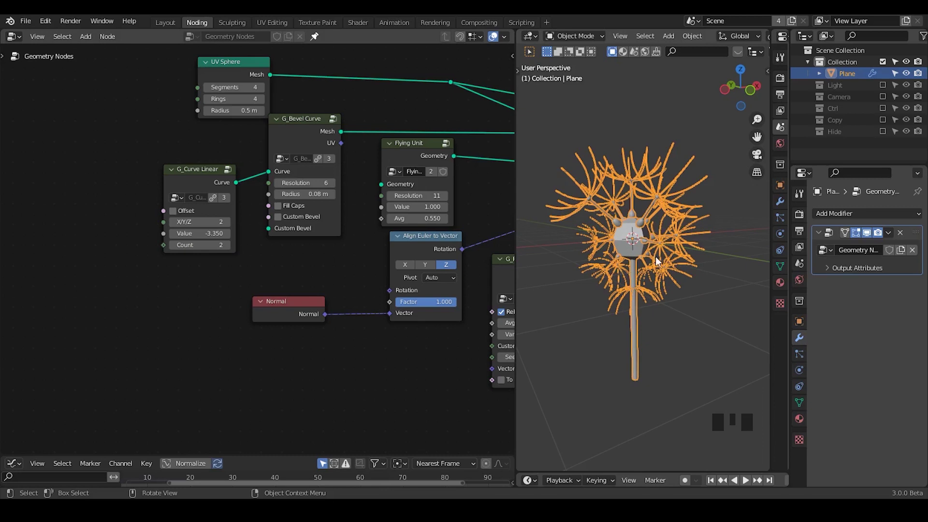
{"action": "key", "text": "ctrl+shift+alt+q"}
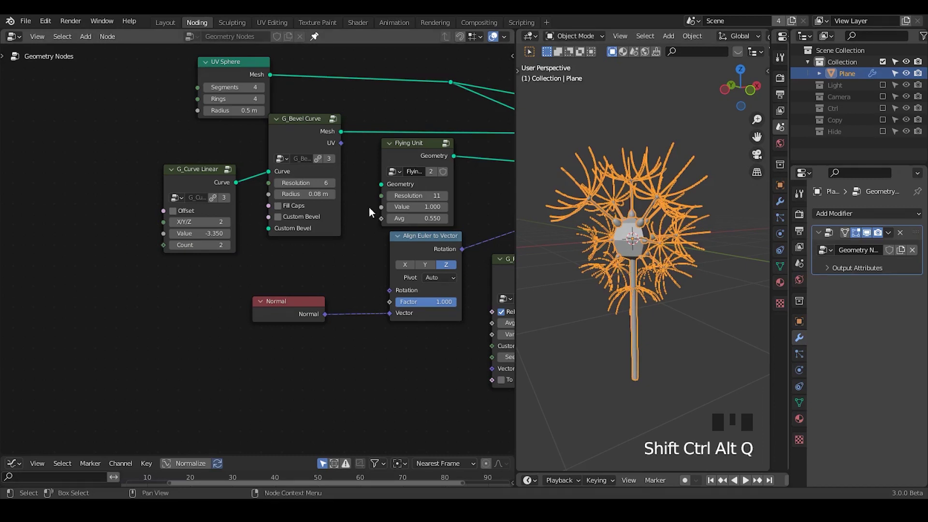
{"action": "left_click_drag", "start_coordinate": [375, 255], "coordinate": [617, 314]}
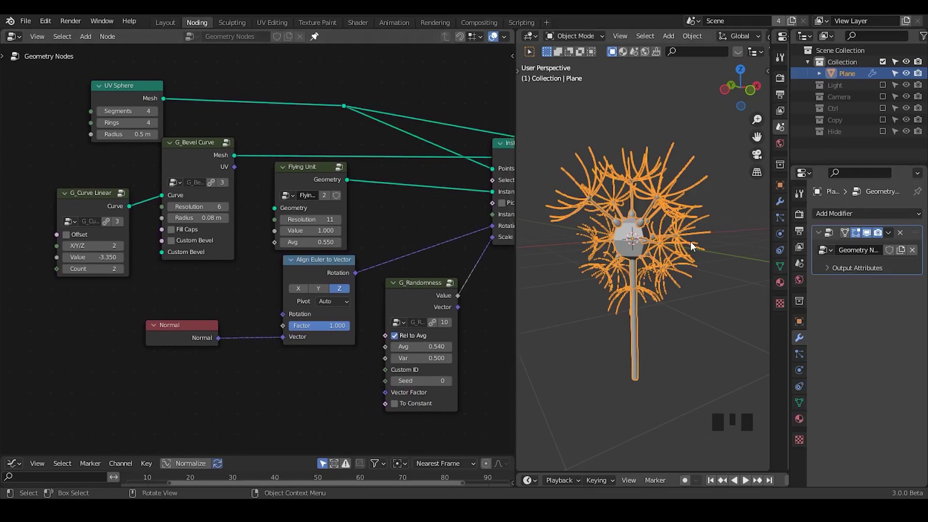
{"action": "left_click_drag", "start_coordinate": [323, 272], "coordinate": [369, 182]}
{"action": "left_click", "coordinate": [369, 182]}
{"action": "left_click_drag", "start_coordinate": [314, 238], "coordinate": [237, 122]}
Step: Add a Grid feeding G_Points Distribute and an Instance on Points taking the UV Sphere mesh
{"action": "key", "text": "ctrl+a"}
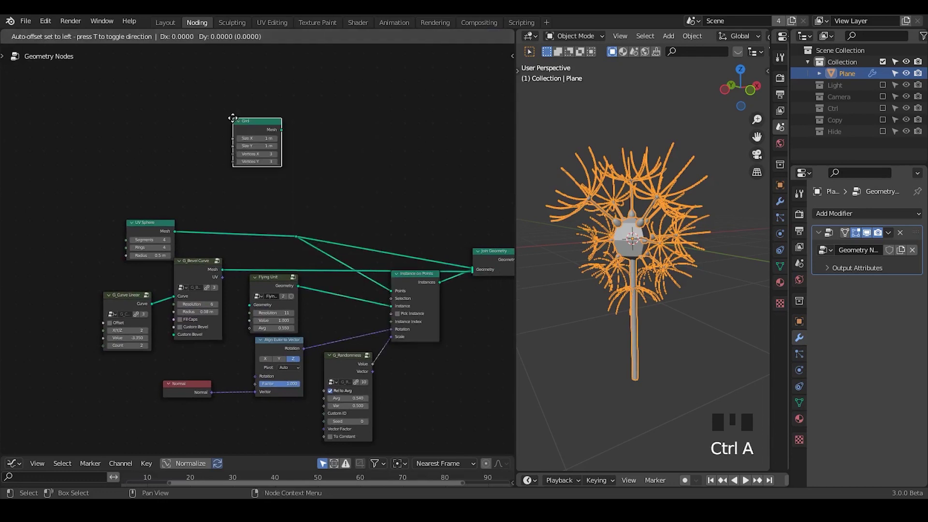
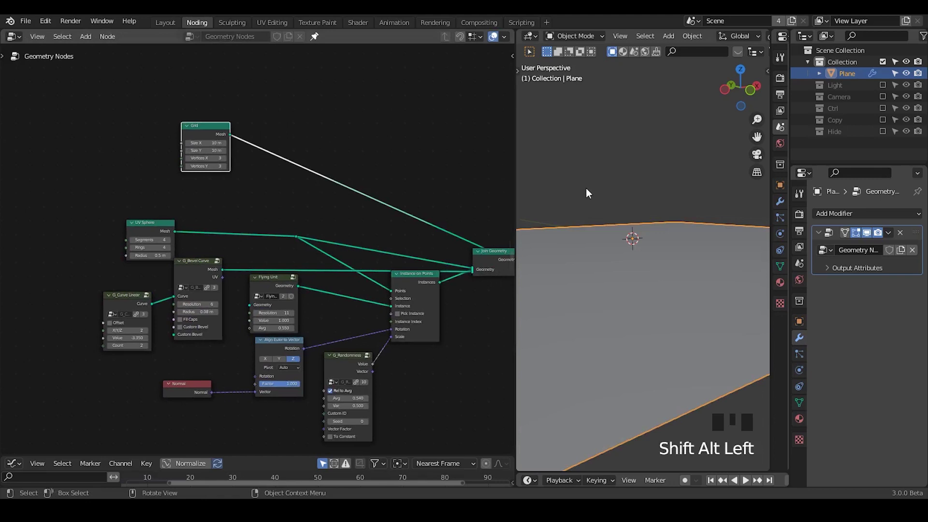
{"action": "key", "text": "ctrl+a"}
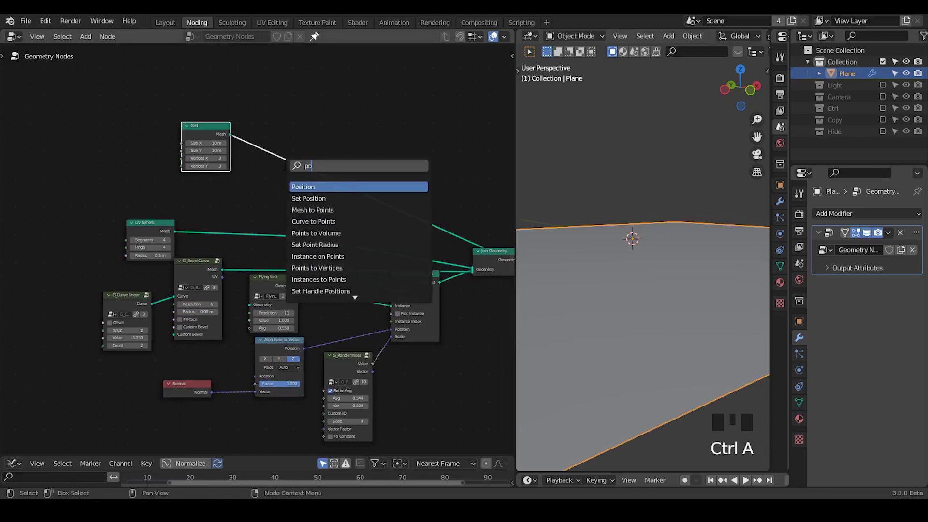
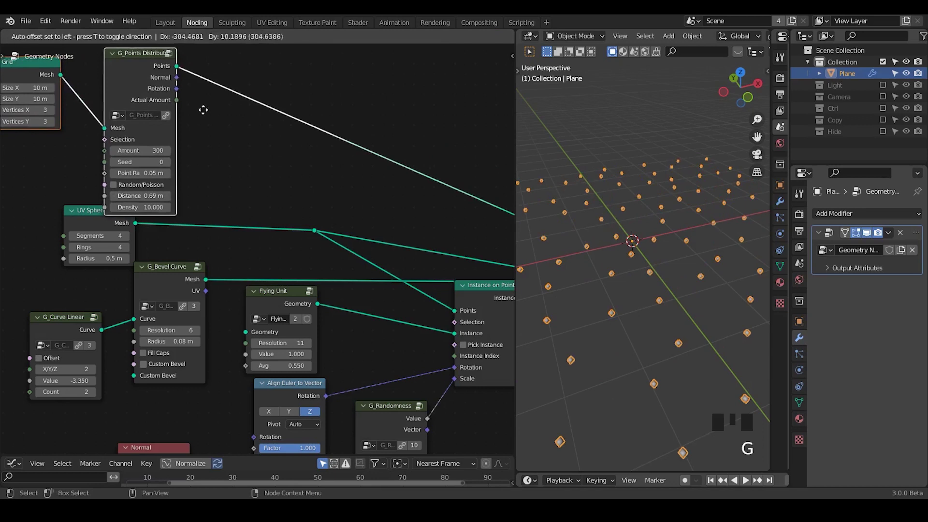
{"action": "left_click_drag", "start_coordinate": [284, 147], "coordinate": [352, 126]}
{"action": "key", "text": "ctrl+a"}
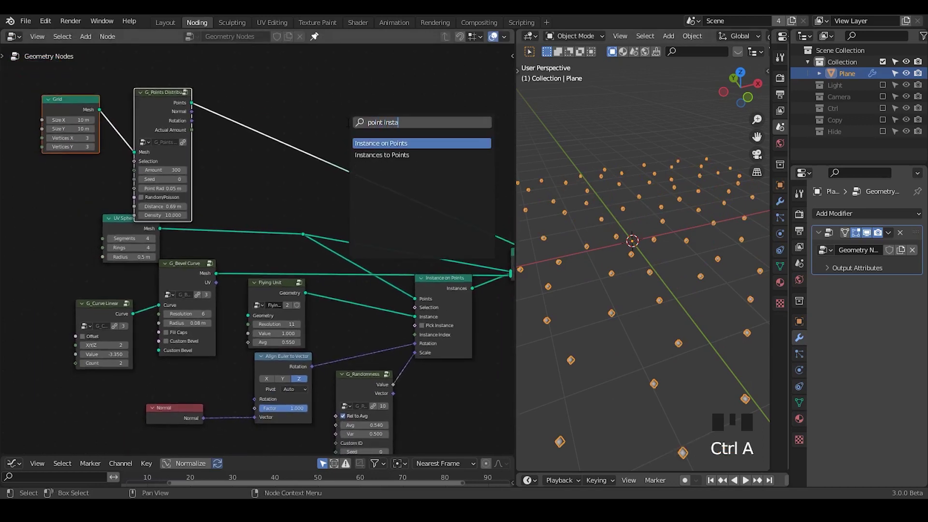
{"action": "left_click_drag", "start_coordinate": [300, 130], "coordinate": [195, 218]}
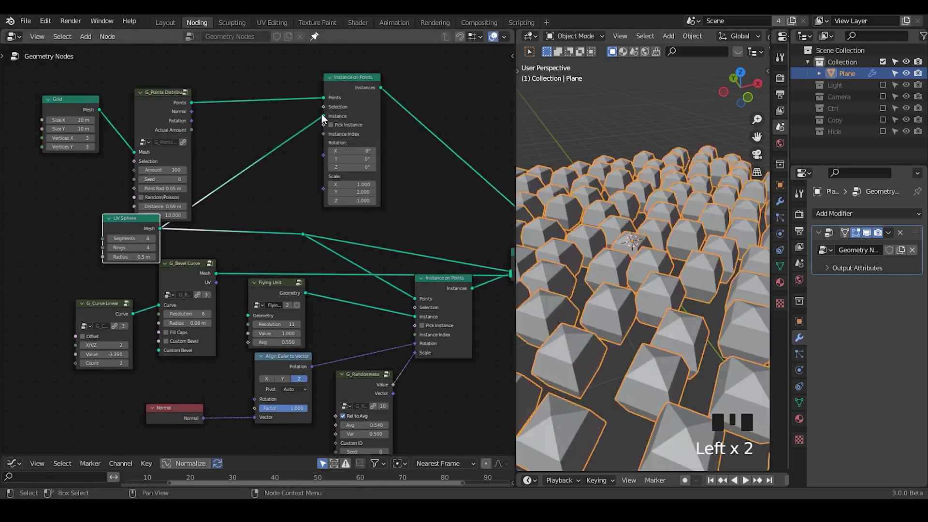
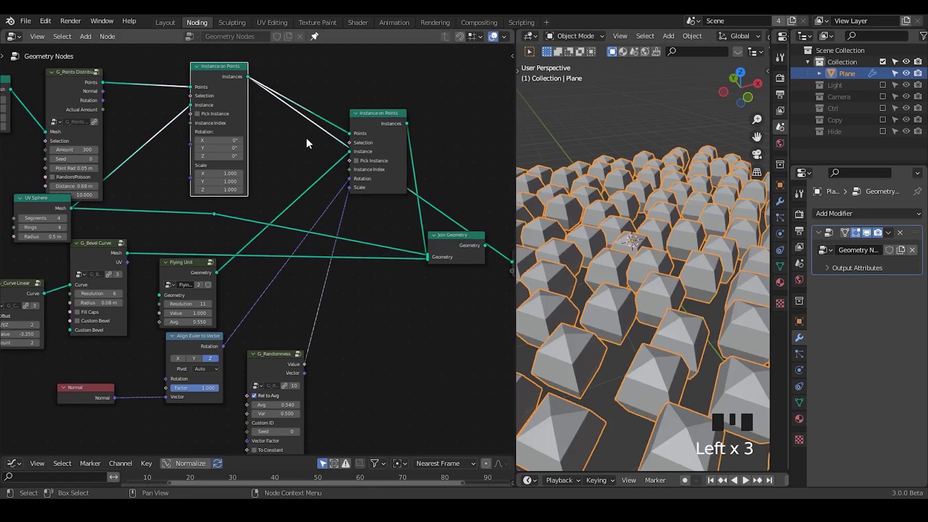
Step: Reconnect the Flying Unit as the instance and send the dandelions into Join Geometry
{"action": "right_click", "coordinate": [321, 129]}
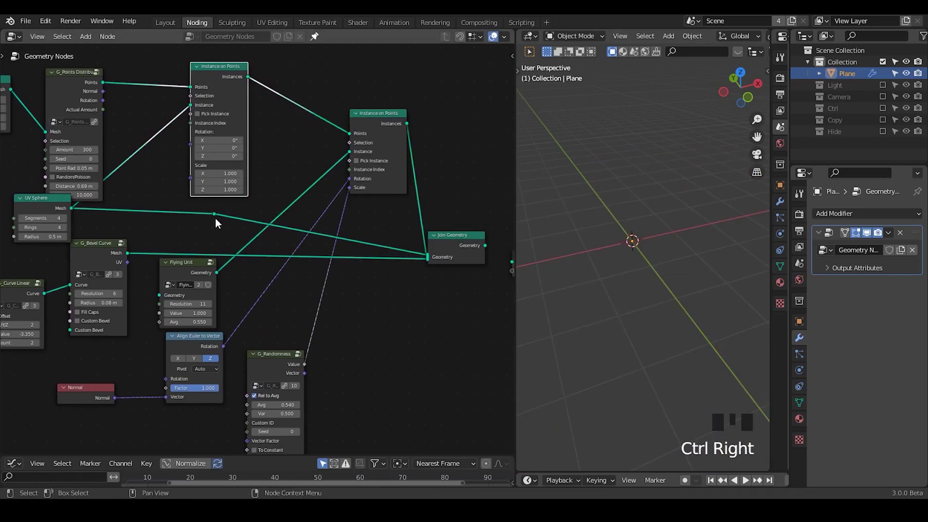
{"action": "left_click_drag", "start_coordinate": [232, 211], "coordinate": [362, 133]}
{"action": "key", "text": "ctrl+x"}
{"action": "left_click", "coordinate": [390, 125]}
{"action": "left_click_drag", "start_coordinate": [623, 174], "coordinate": [617, 164]}
{"action": "left_click", "coordinate": [617, 164]}
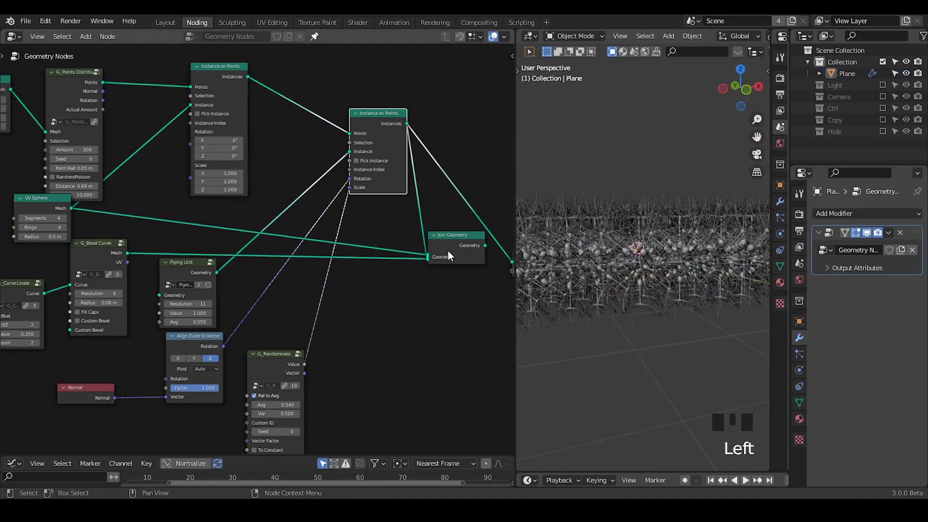
{"action": "left_click_drag", "start_coordinate": [424, 246], "coordinate": [448, 246]}
{"action": "left_click", "coordinate": [447, 245]}
Step: Tidy the Flying Unit links and collapse its node
{"action": "left_click", "coordinate": [385, 228]}
{"action": "left_click", "coordinate": [388, 189]}
{"action": "left_click_drag", "start_coordinate": [218, 220], "coordinate": [198, 244]}
{"action": "left_click", "coordinate": [199, 244]}
{"action": "left_click_drag", "start_coordinate": [212, 242], "coordinate": [224, 240]}
{"action": "left_click_drag", "start_coordinate": [224, 241], "coordinate": [266, 277]}
{"action": "left_click", "coordinate": [266, 277]}
{"action": "key", "text": "g"}
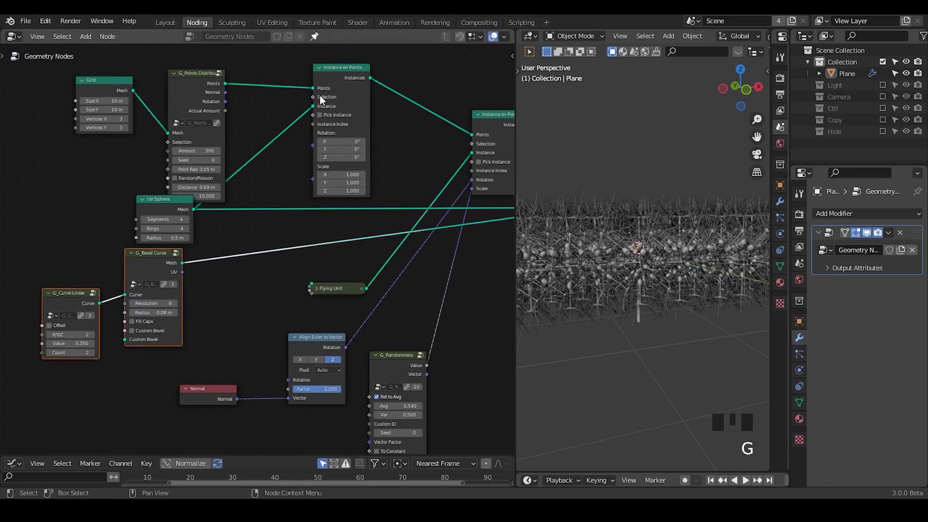
Step: Duplicate Instance on Points for the G_Bevel Curve stems on the scattered points
{"action": "left_click", "coordinate": [324, 81]}
{"action": "key", "text": "shift+d"}
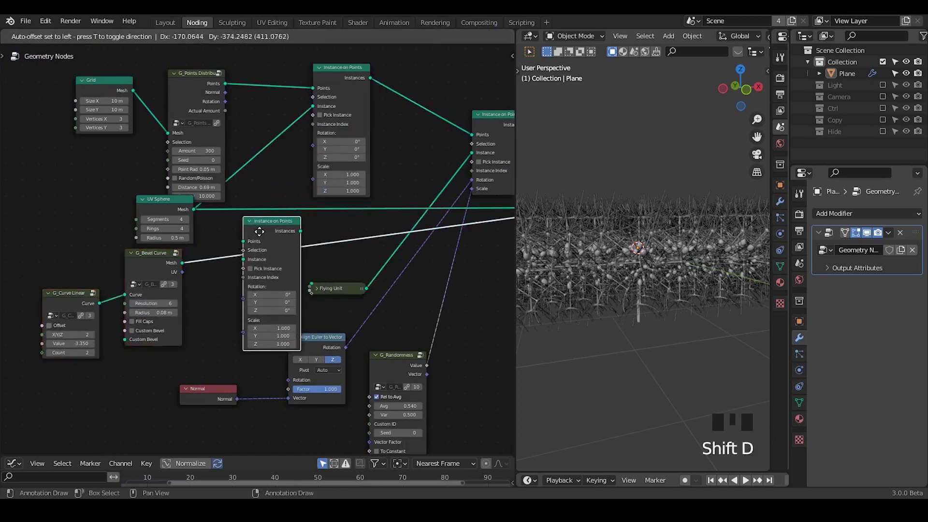
{"action": "left_click_drag", "start_coordinate": [276, 221], "coordinate": [311, 214]}
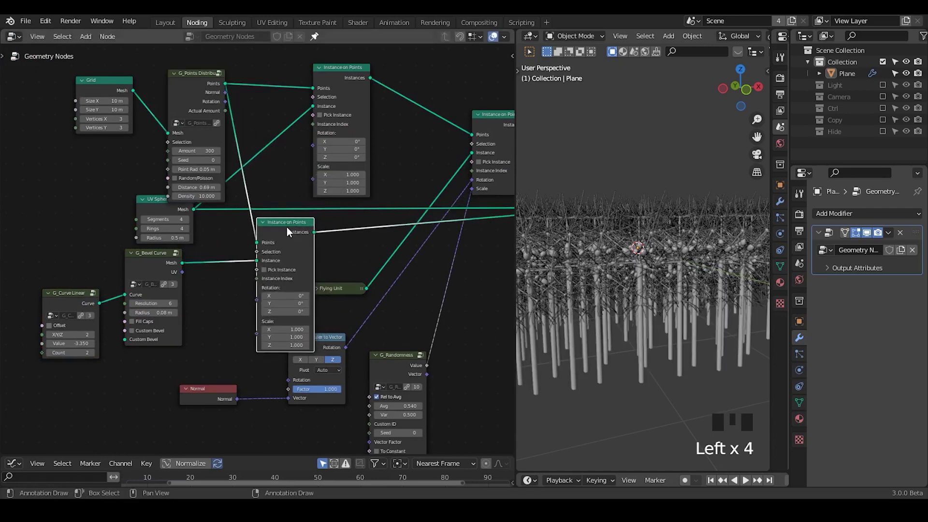
{"action": "left_click_drag", "start_coordinate": [572, 251], "coordinate": [451, 184]}
{"action": "left_click", "coordinate": [452, 184]}
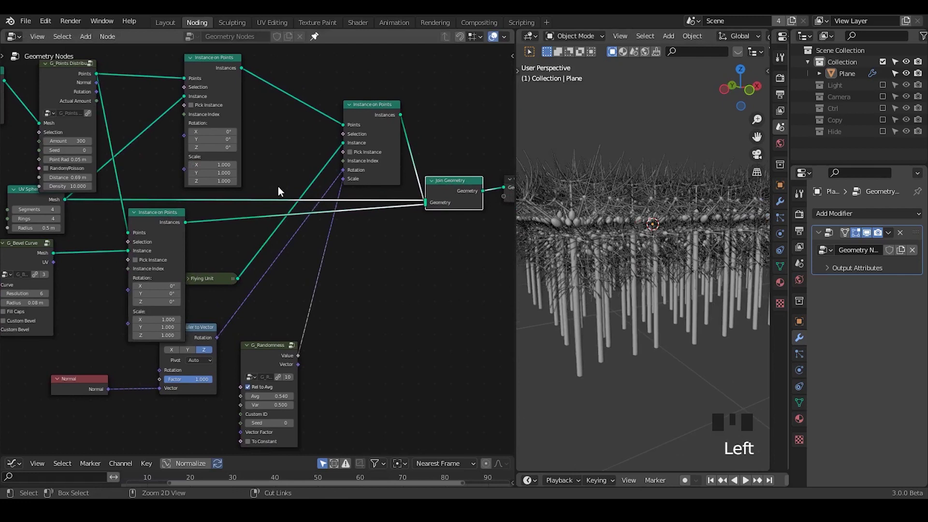
Step: Remove the direct sphere link and join the stem instances into the field output
{"action": "right_click", "coordinate": [280, 187]}
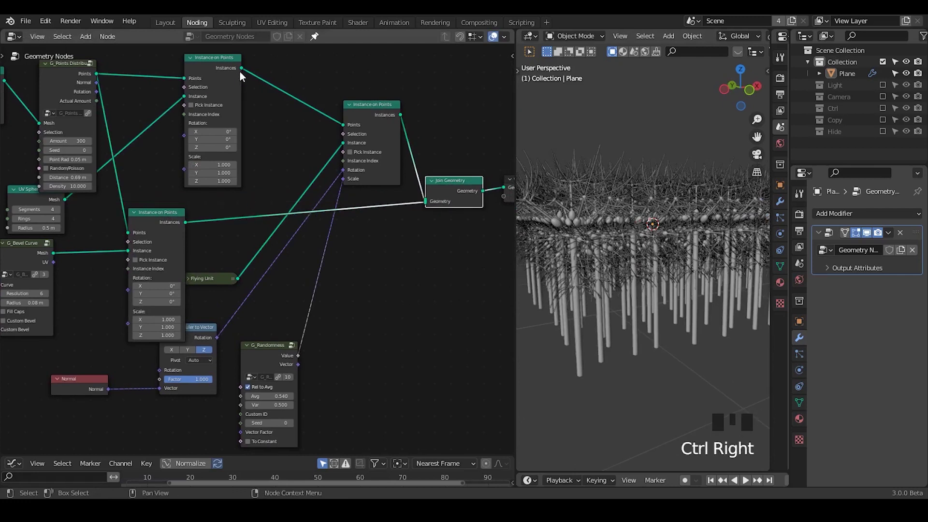
{"action": "left_click_drag", "start_coordinate": [250, 75], "coordinate": [374, 107]}
{"action": "left_click_drag", "start_coordinate": [621, 228], "coordinate": [280, 336]}
{"action": "left_click", "coordinate": [280, 336]}
{"action": "left_click_drag", "start_coordinate": [218, 190], "coordinate": [333, 187]}
Step: Search for a randomness node to vary the instanced dandelions' Scale
{"action": "key", "text": "ctrl+a"}
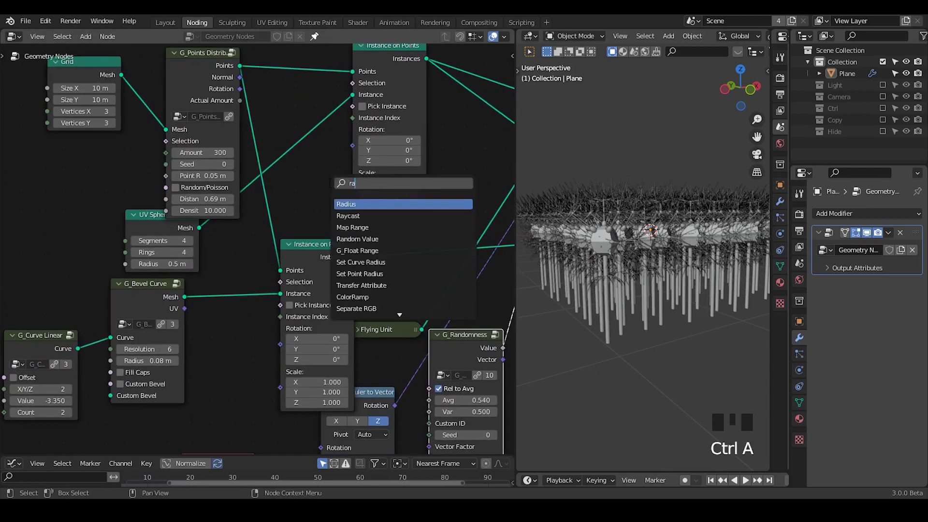
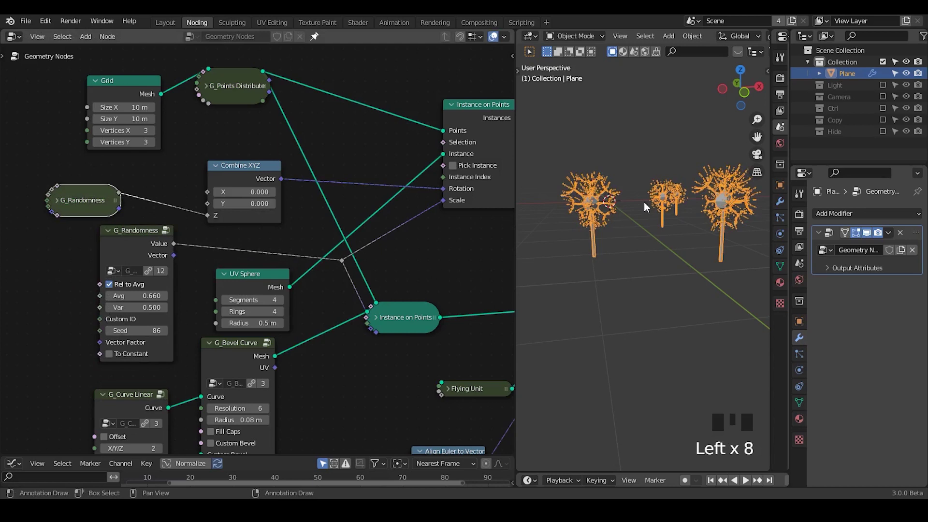
Step: Insert a Translate Instances node between the heads' instancer and Join Geometry, X 3.8 m, Z 4.1 m
{"action": "left_click_drag", "start_coordinate": [652, 234], "coordinate": [460, 96]}
{"action": "left_click_drag", "start_coordinate": [461, 96], "coordinate": [369, 247]}
{"action": "key", "text": "g"}
{"action": "left_click", "coordinate": [309, 120]}
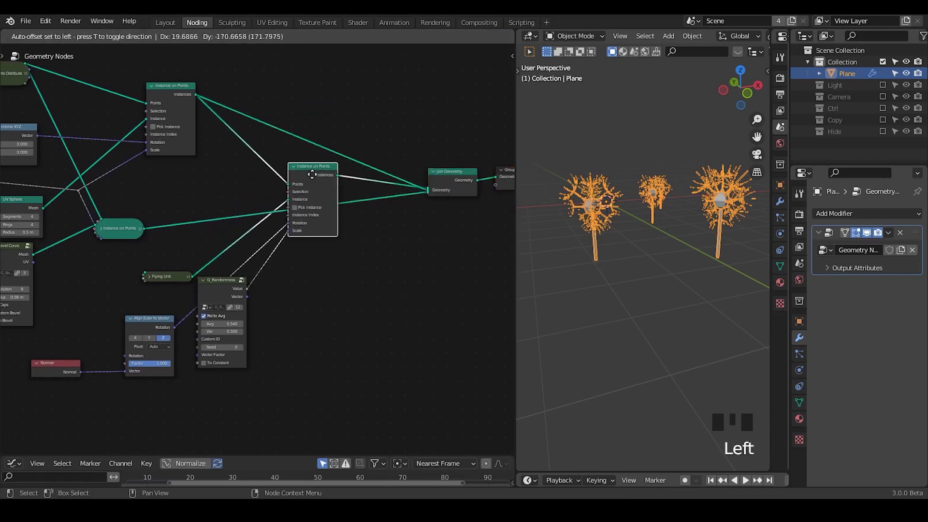
{"action": "key", "text": "ctrl+shift+alt+q"}
{"action": "left_click", "coordinate": [316, 184]}
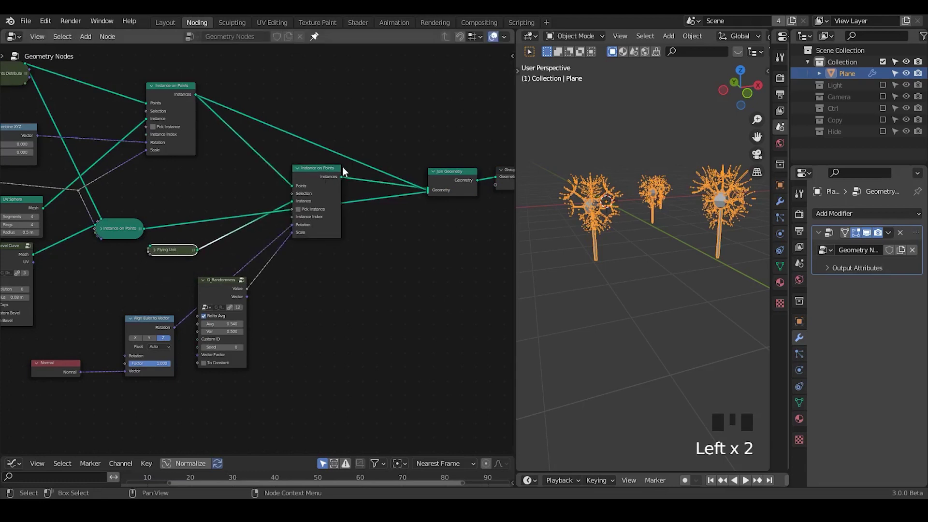
{"action": "left_click", "coordinate": [326, 179]}
{"action": "left_click_drag", "start_coordinate": [399, 309], "coordinate": [348, 205]}
{"action": "key", "text": "ctrl+a"}
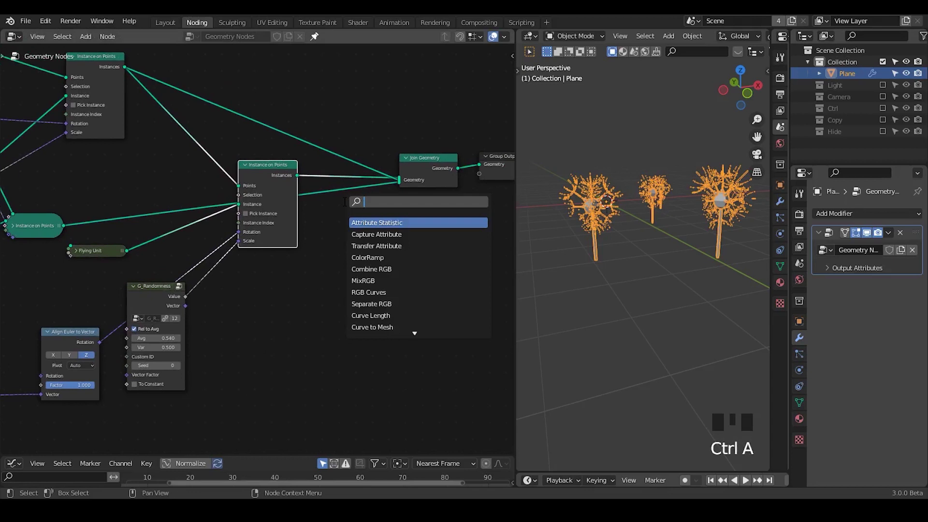
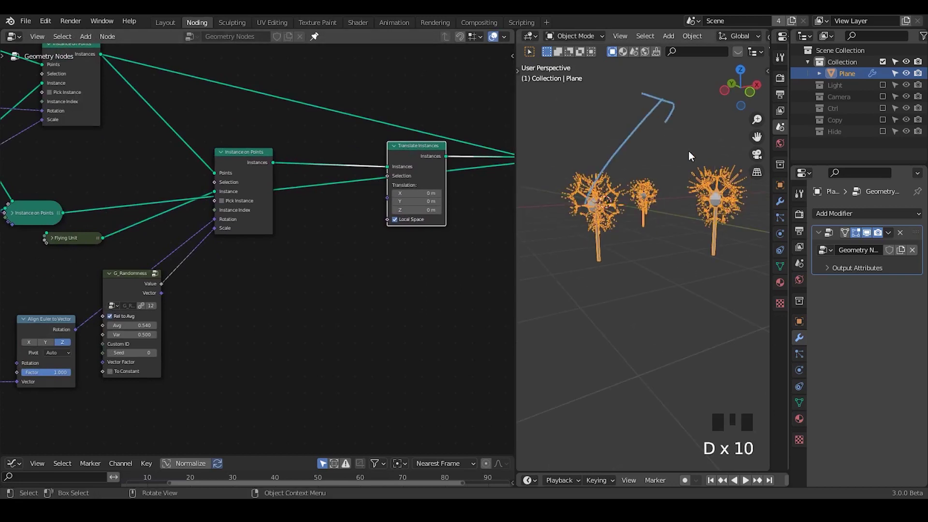
Step: Add a Combine XYZ node and untick Local Space on the head translation
{"action": "key", "text": "d"}
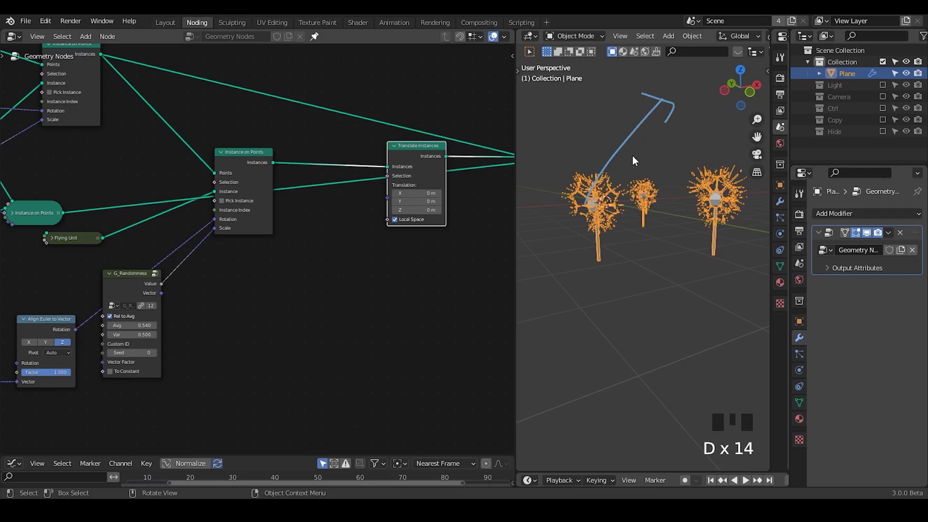
{"action": "key", "text": "ctrl+a"}
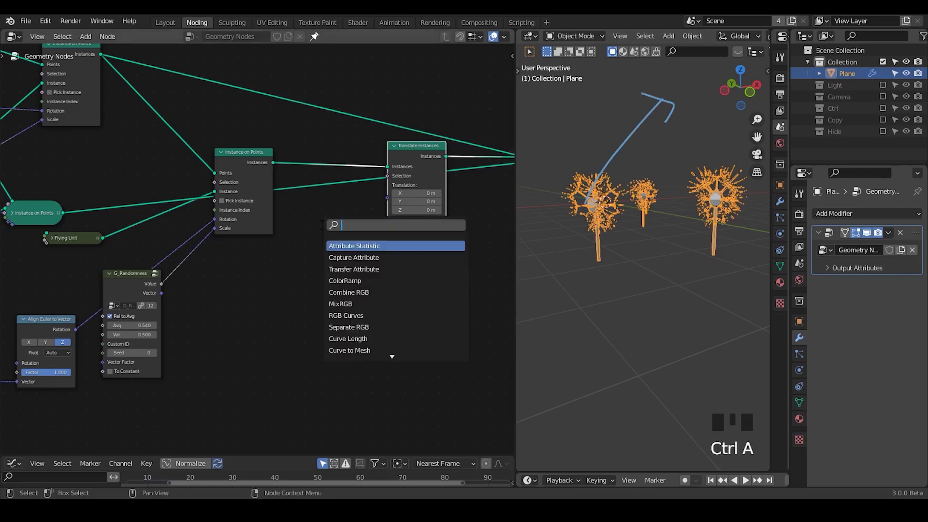
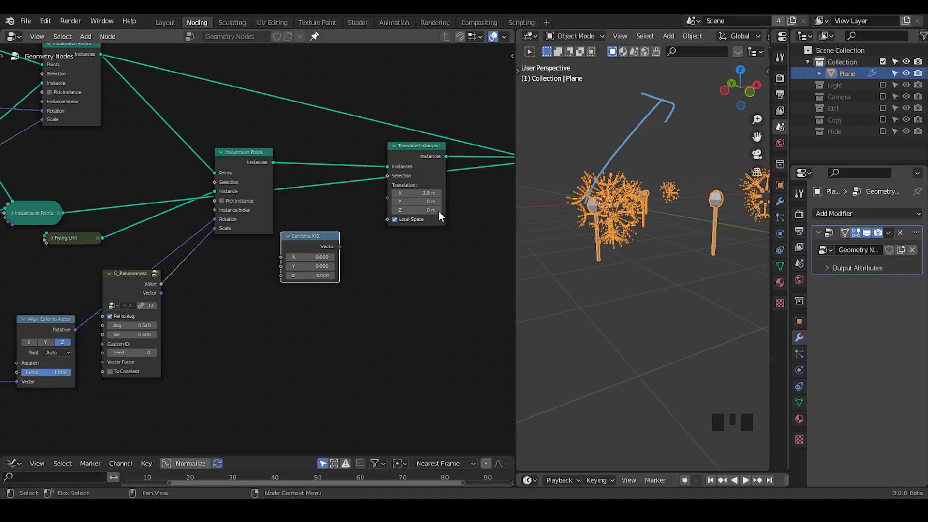
{"action": "left_click_drag", "start_coordinate": [622, 242], "coordinate": [408, 221]}
{"action": "left_click", "coordinate": [408, 222]}
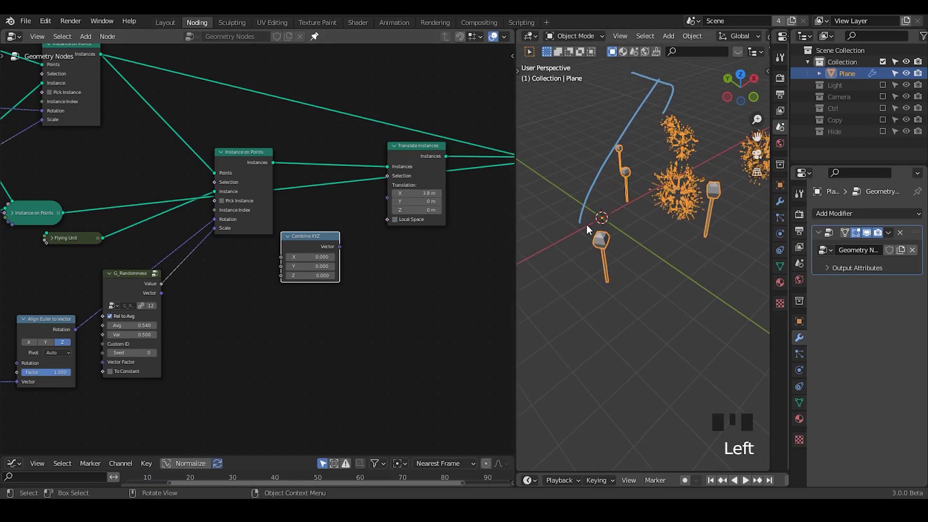
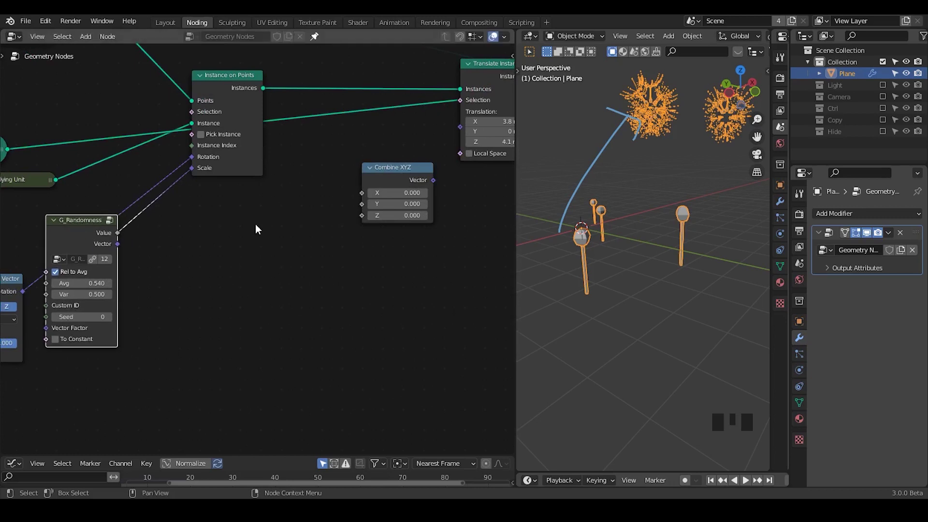
Step: Add G_Noise 3D and a Vector Math Multiply, feeding noise Color into Multiply
{"action": "key", "text": "ctrl+a"}
{"action": "key", "text": "Down"}
{"action": "key", "text": "Down"}
{"action": "key", "text": "ctrl+a"}
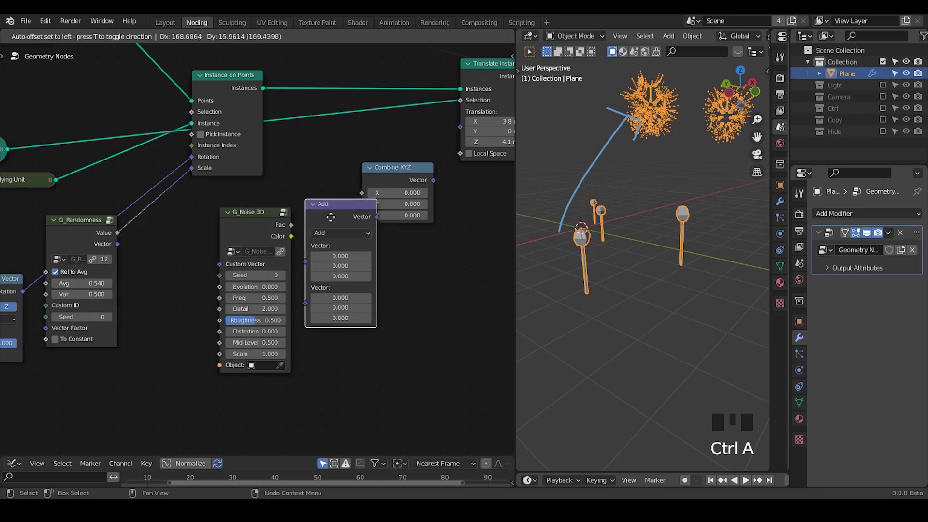
{"action": "left_click_drag", "start_coordinate": [394, 261], "coordinate": [291, 308]}
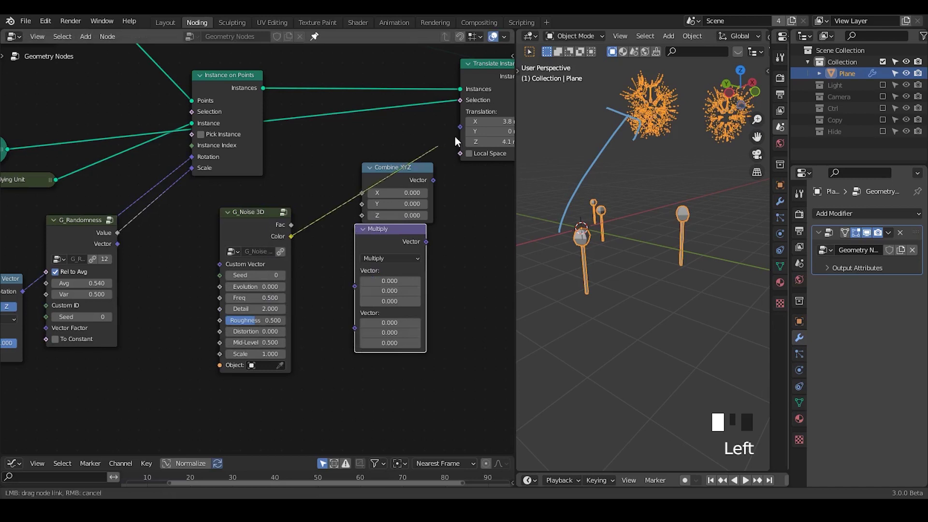
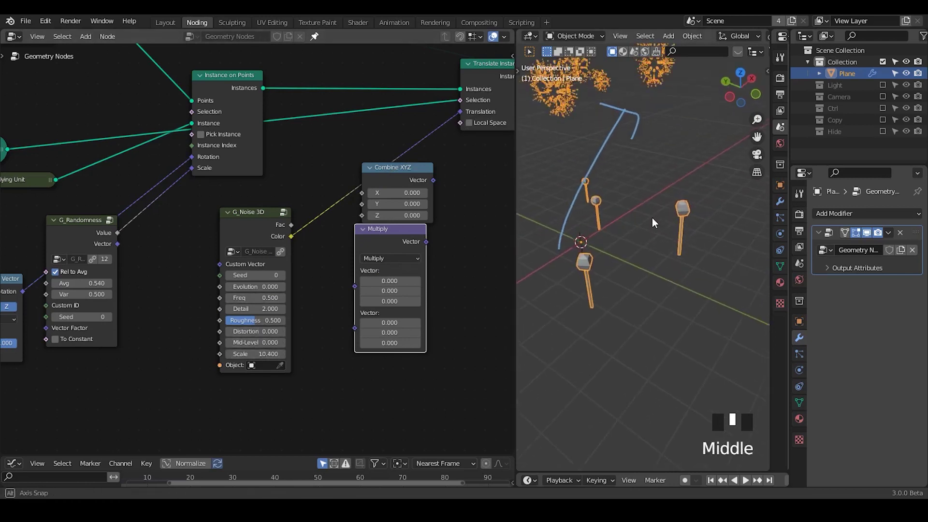
Step: Connect the scaled noise into Translation with noise Scale 10.4 and Y factor 0.06
{"action": "key", "text": "d"}
{"action": "left_click_drag", "start_coordinate": [659, 113], "coordinate": [598, 173]}
{"action": "key", "text": "d"}
{"action": "key", "text": "d"}
{"action": "left_click", "coordinate": [410, 175]}
{"action": "left_click", "coordinate": [400, 237]}
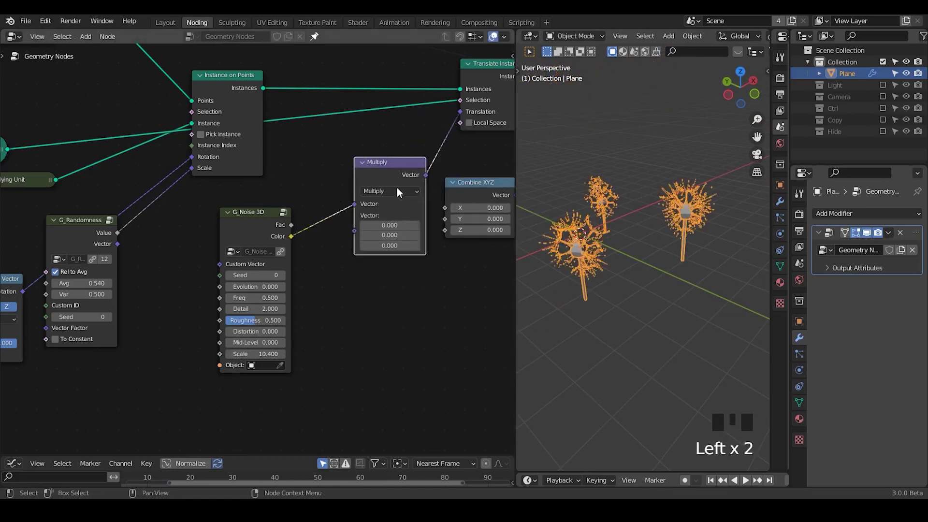
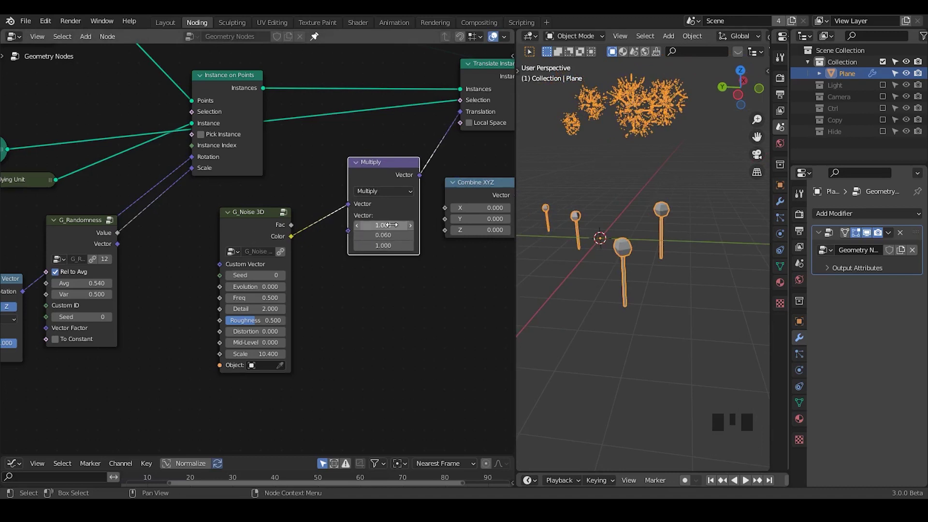
Step: Move the translate, join and output nodes apart and search for a mix node
{"action": "left_click_drag", "start_coordinate": [693, 152], "coordinate": [446, 93]}
{"action": "left_click_drag", "start_coordinate": [446, 93], "coordinate": [244, 181]}
{"action": "key", "text": "g"}
{"action": "left_click", "coordinate": [335, 217]}
{"action": "key", "text": "ctrl+a"}
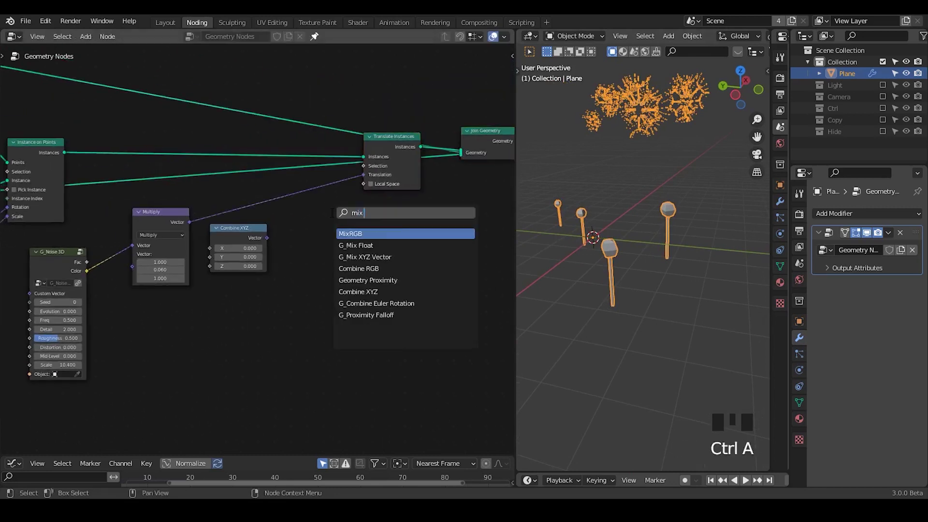
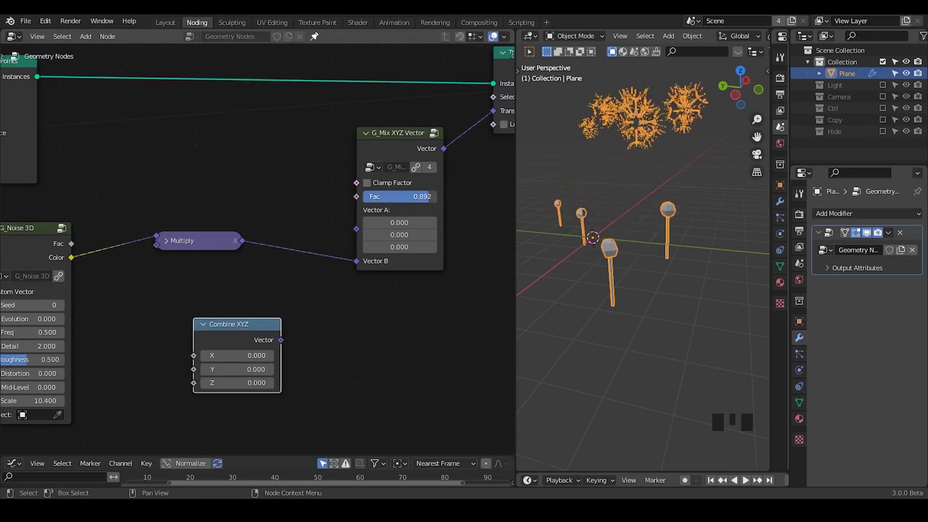
Step: Lower the G_Mix XYZ Vector factor to about 0.74
{"action": "left_click", "coordinate": [246, 332]}
{"action": "key", "text": "x"}
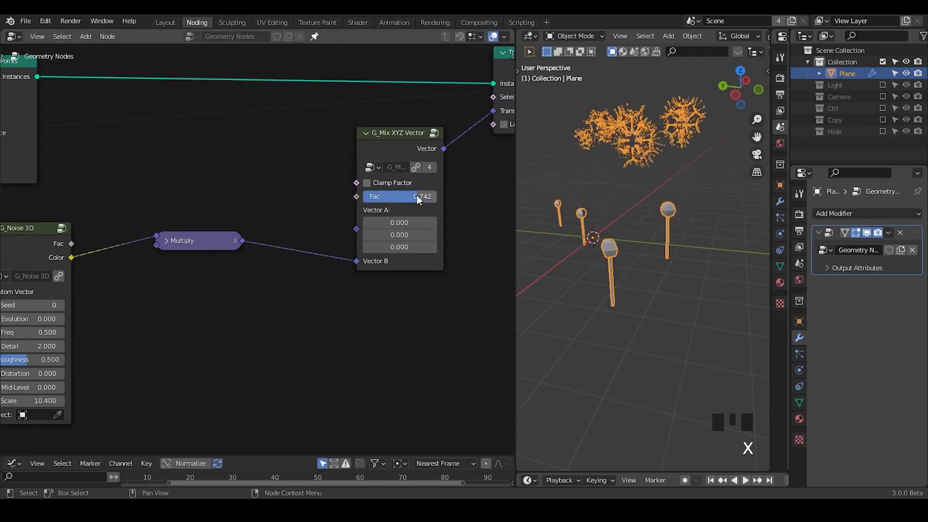
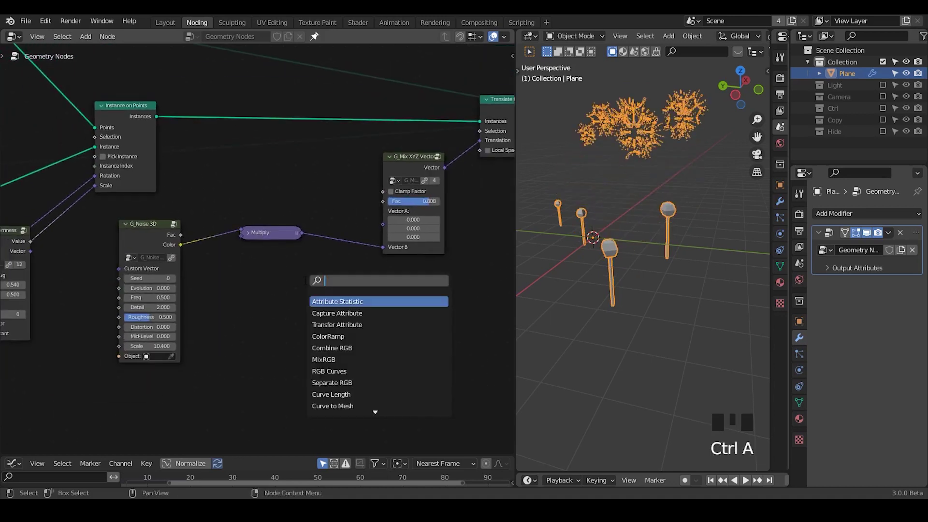
Step: Add a G_Directional Falloff node, wire its Falloff into the Mix Fac and test by moving the Controller along X
{"action": "key", "text": "ctrl+a"}
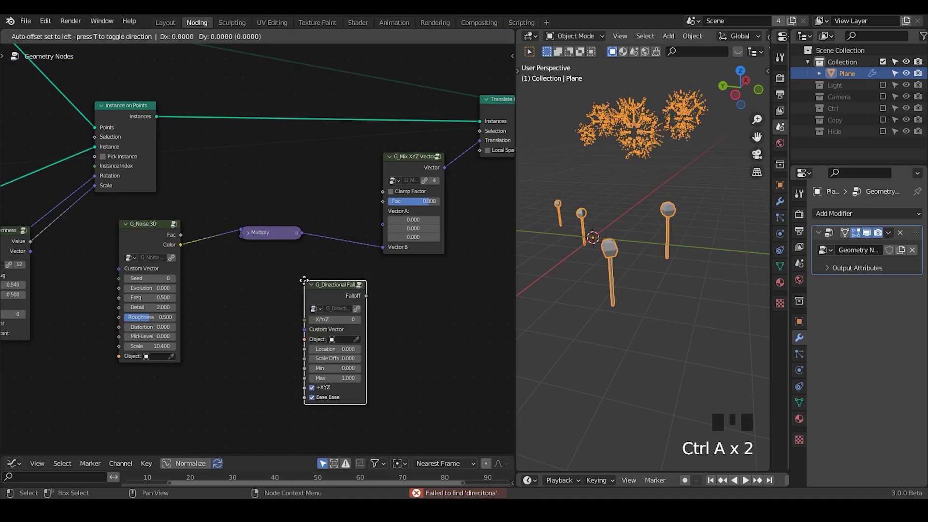
{"action": "left_click_drag", "start_coordinate": [308, 282], "coordinate": [887, 115]}
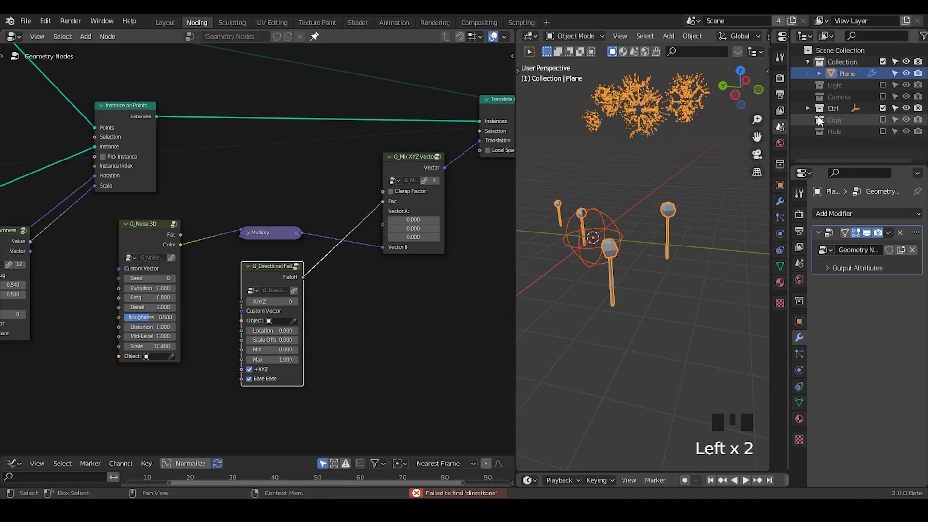
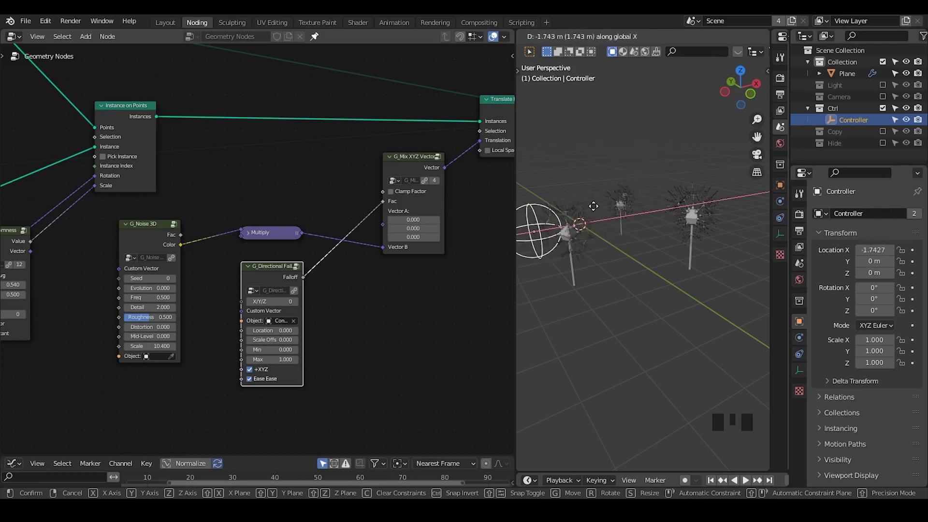
{"action": "key", "text": "ctrl+shift+alt+q"}
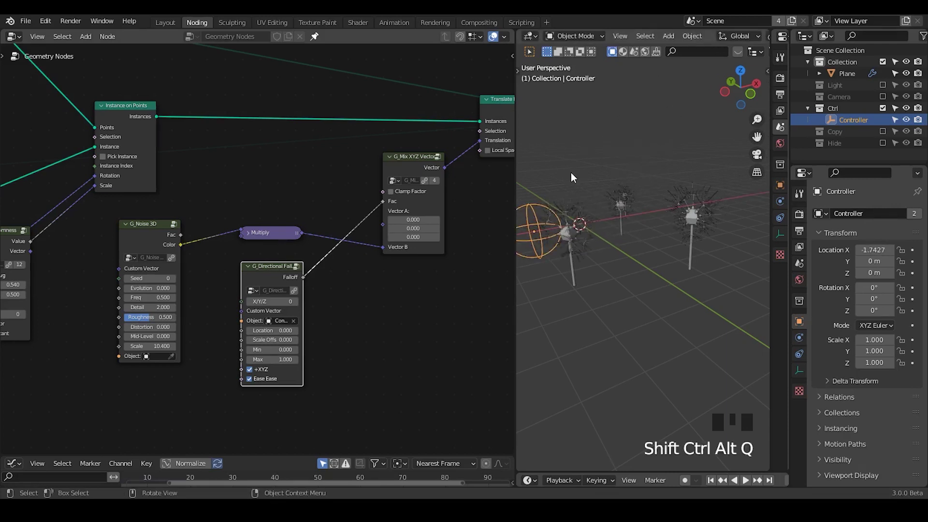
{"action": "key", "text": "g"}
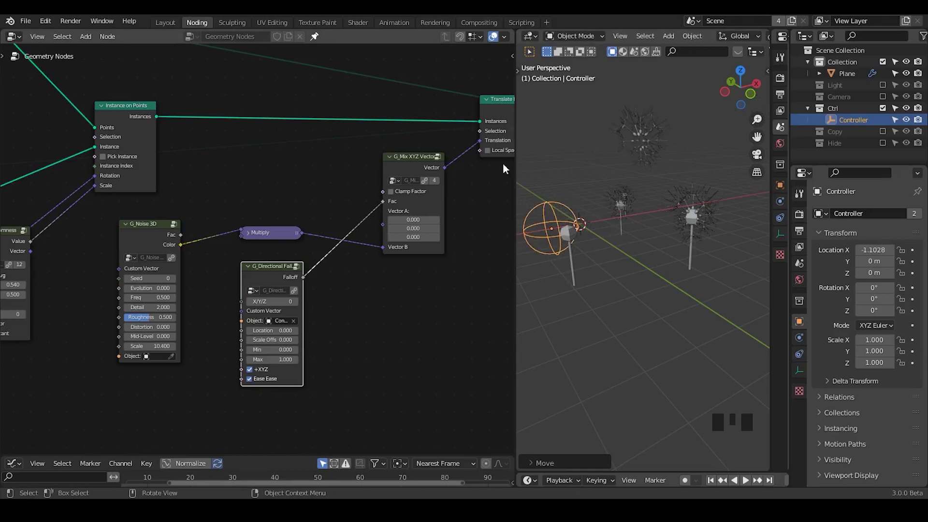
Step: Tidy the node layout and pick the Controller empty as the falloff's Object
{"action": "left_click_drag", "start_coordinate": [161, 148], "coordinate": [84, 165]}
{"action": "left_click", "coordinate": [84, 165]}
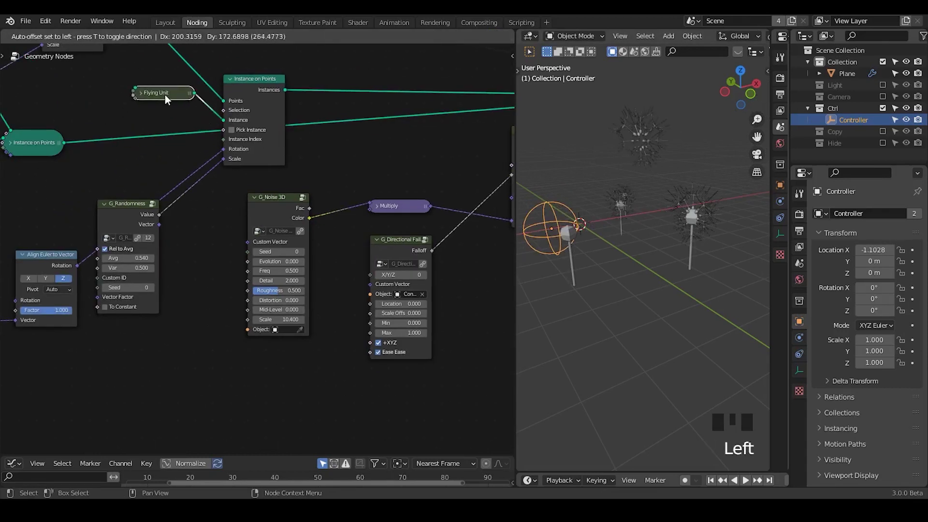
{"action": "left_click", "coordinate": [167, 101]}
{"action": "left_click", "coordinate": [593, 191]}
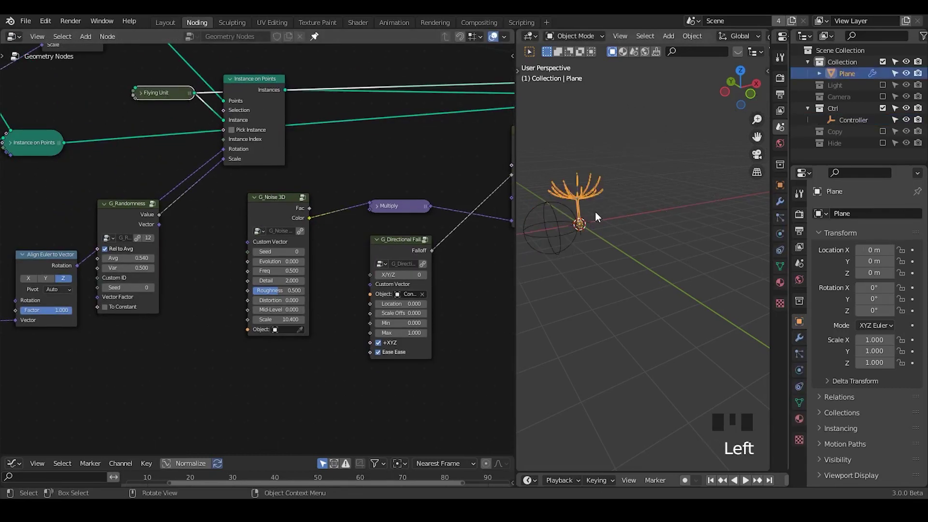
{"action": "left_click_drag", "start_coordinate": [356, 174], "coordinate": [464, 153]}
{"action": "left_click", "coordinate": [464, 153]}
{"action": "left_click_drag", "start_coordinate": [199, 197], "coordinate": [249, 122]}
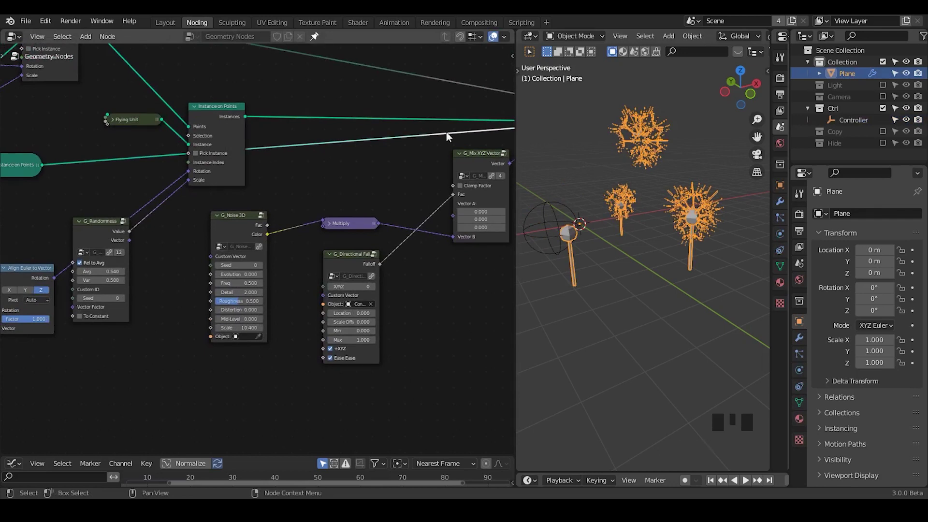
Step: Rearrange the node tree and add a Realize Instances node
{"action": "left_click_drag", "start_coordinate": [692, 218], "coordinate": [115, 126]}
{"action": "left_click", "coordinate": [115, 126]}
{"action": "left_click", "coordinate": [117, 123]}
{"action": "left_click_drag", "start_coordinate": [132, 125], "coordinate": [140, 146]}
{"action": "middle_click", "coordinate": [141, 146]}
{"action": "key", "text": "ctrl+a"}
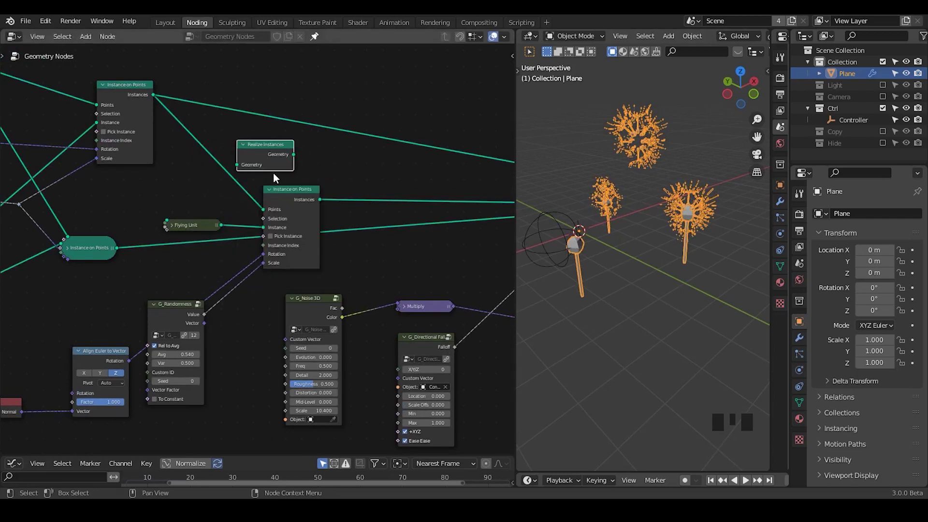
Step: Wire Realize Instances into the instance chain and select the Controller empty, nudging it along X
{"action": "left_click_drag", "start_coordinate": [241, 154], "coordinate": [363, 244]}
{"action": "left_click_drag", "start_coordinate": [363, 243], "coordinate": [593, 185]}
{"action": "left_click", "coordinate": [593, 185]}
{"action": "key", "text": "g"}
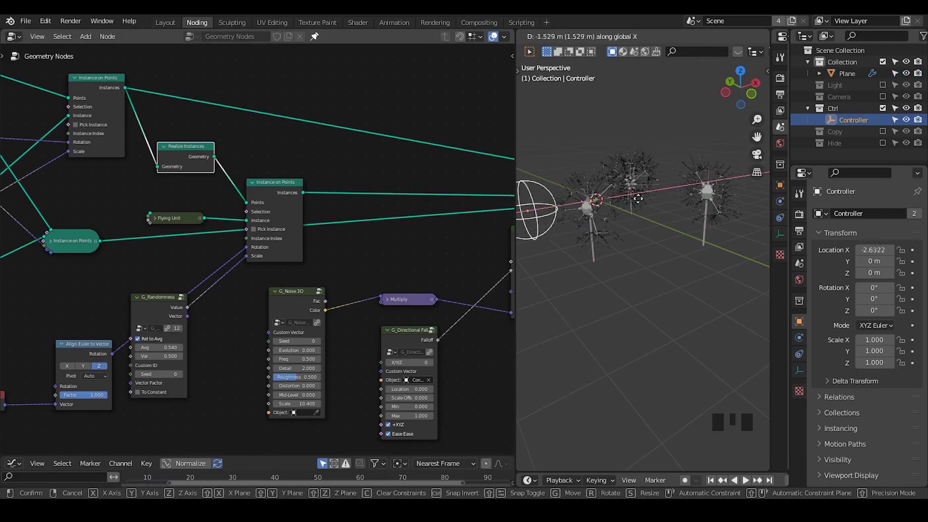
Step: Scale the Controller empty up to about 8.25 and drag it along X across the dandelions
{"action": "key", "text": "s"}
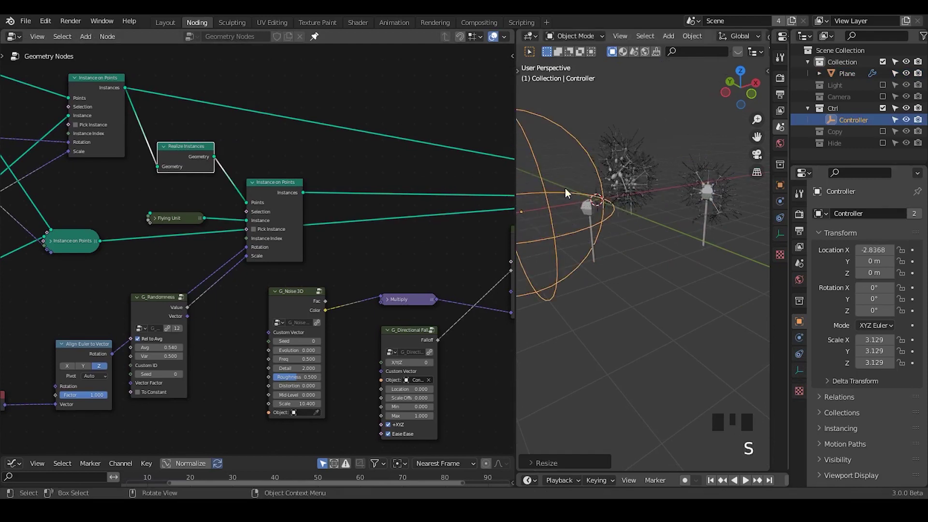
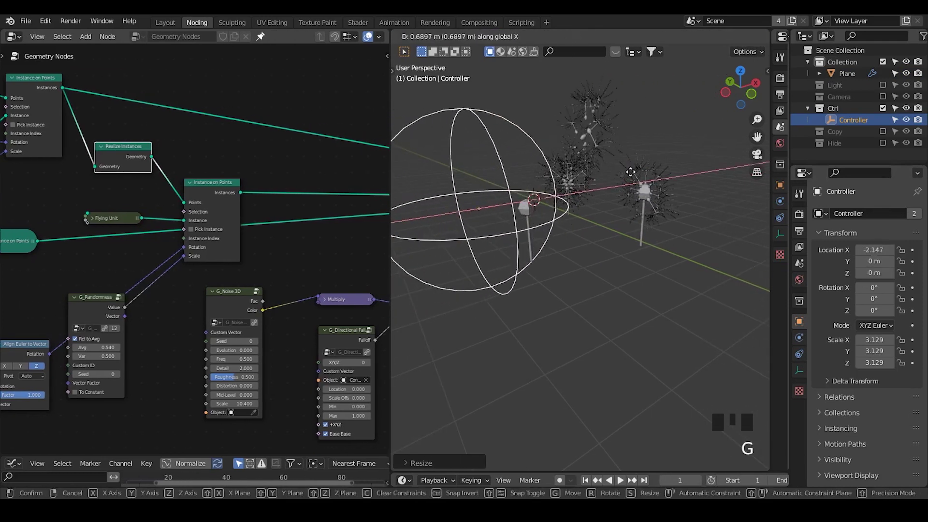
{"action": "key", "text": "s"}
{"action": "key", "text": "g"}
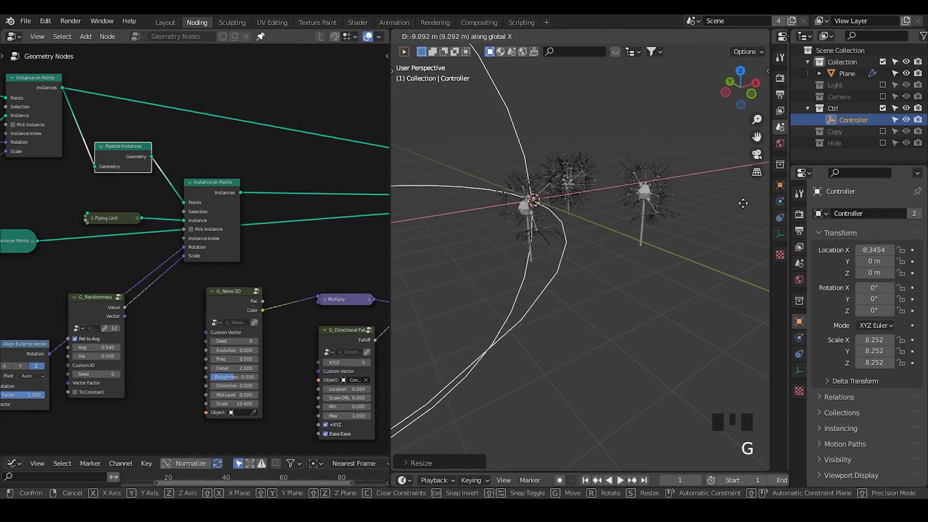
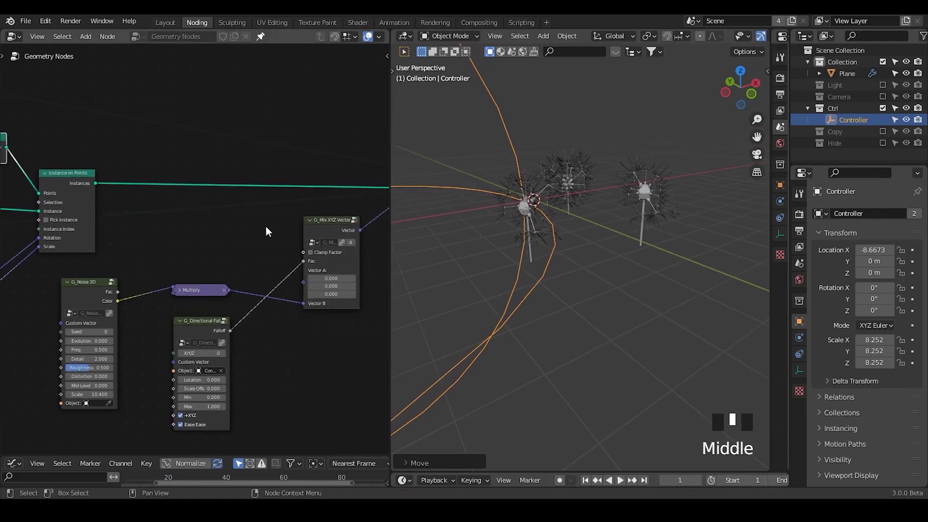
Step: Add Rotate Instances and a duplicated G_Mix XYZ Vector fed by the Randomness vector and the falloff
{"action": "key", "text": "ctrl+a"}
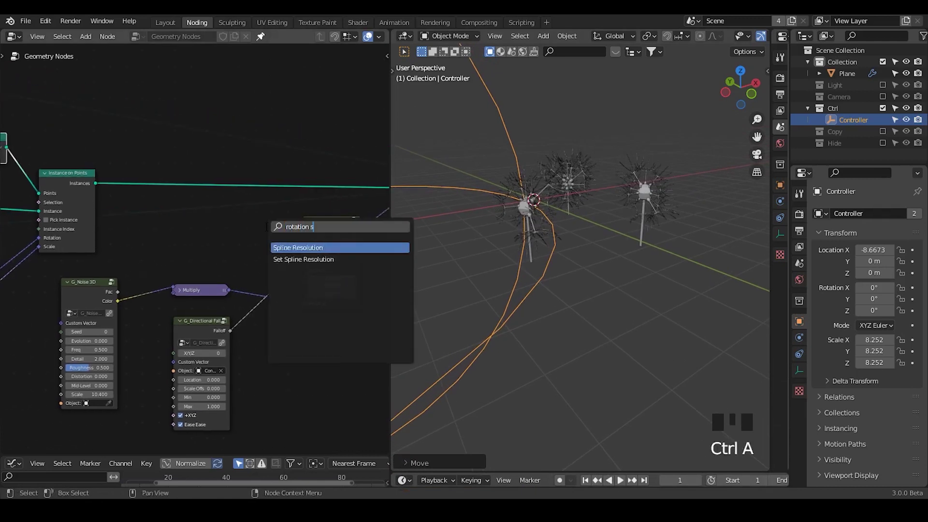
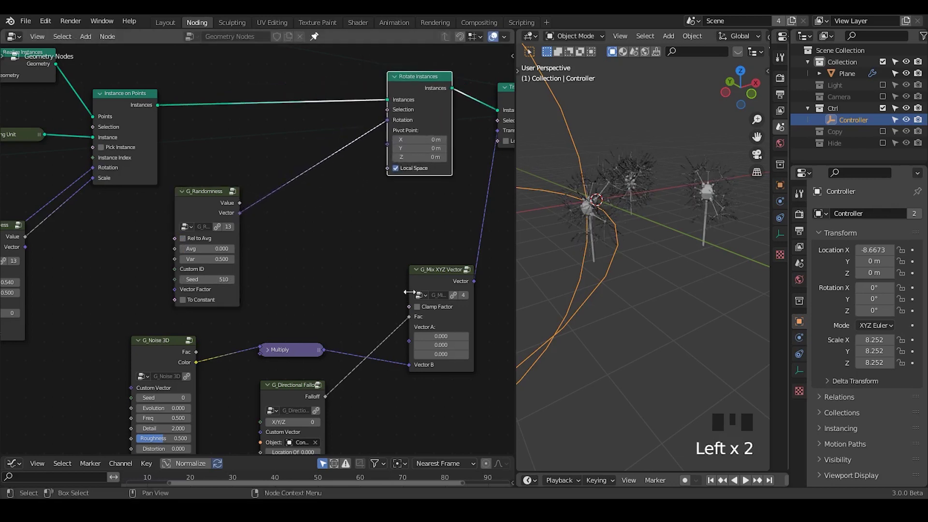
{"action": "left_click", "coordinate": [448, 276]}
{"action": "key", "text": "shift+d"}
{"action": "left_click_drag", "start_coordinate": [327, 147], "coordinate": [158, 221]}
{"action": "left_click_drag", "start_coordinate": [293, 390], "coordinate": [273, 336]}
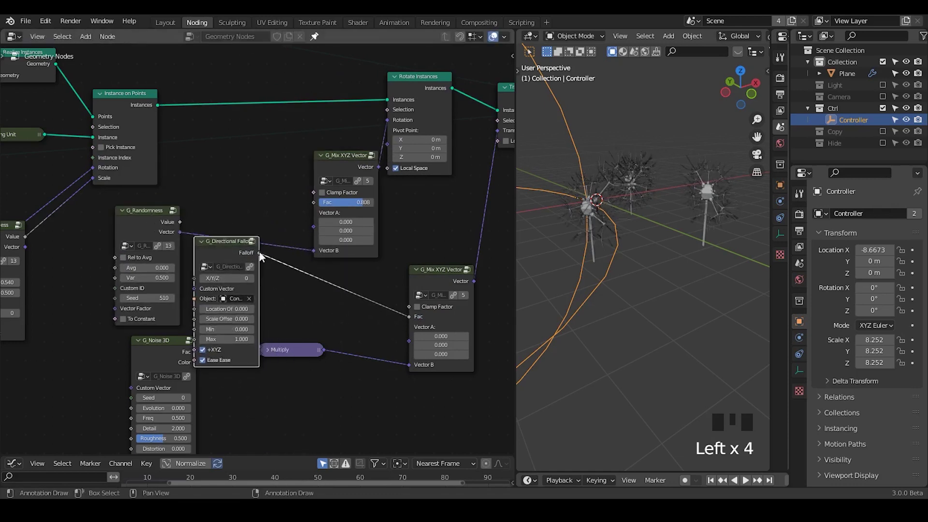
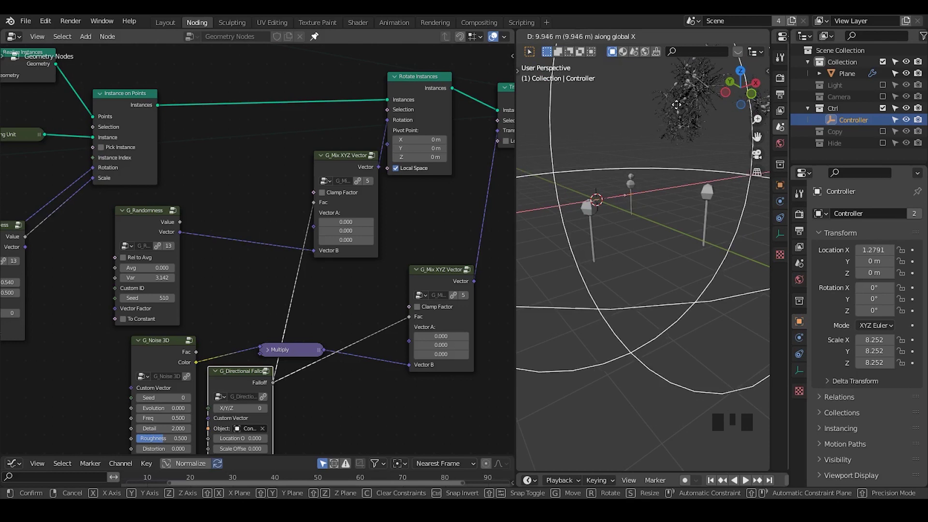
Step: Set the Controller empty to display as Arrows, then rotate and reposition it among the dandelions
{"action": "left_click", "coordinate": [800, 375]}
{"action": "left_click_drag", "start_coordinate": [883, 235], "coordinate": [619, 215]}
{"action": "left_click_drag", "start_coordinate": [620, 207], "coordinate": [753, 213]}
{"action": "key", "text": "r"}
{"action": "key", "text": "g"}
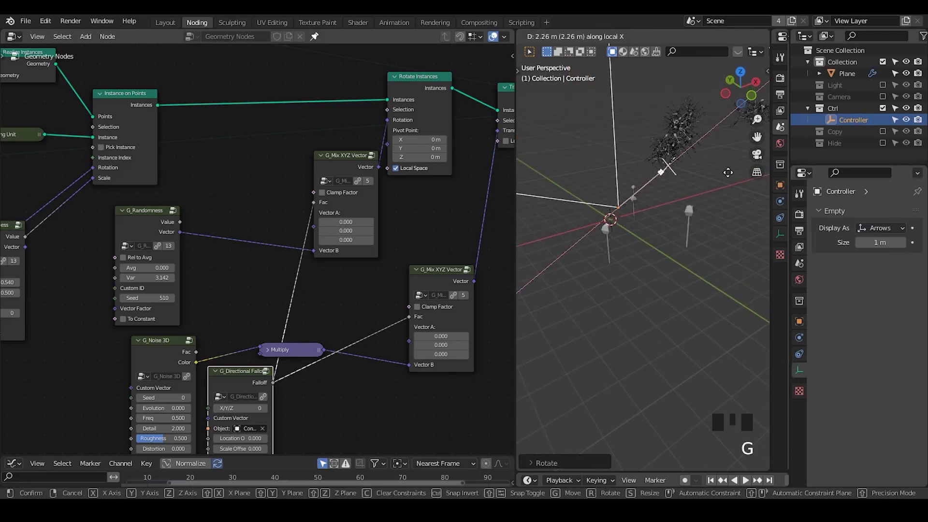
{"action": "key", "text": "r"}
{"action": "key", "text": "g"}
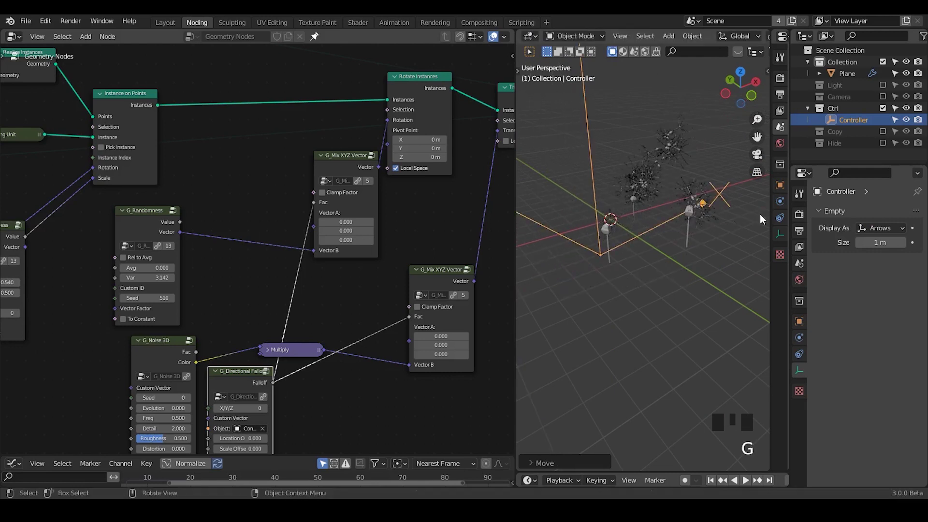
Step: Connect the falloff to both G_Mix XYZ Vector factors and add a G_Vector Noise node
{"action": "left_click_drag", "start_coordinate": [242, 298], "coordinate": [186, 141]}
{"action": "left_click", "coordinate": [186, 140]}
{"action": "left_click", "coordinate": [171, 262]}
{"action": "left_click", "coordinate": [162, 265]}
{"action": "left_click", "coordinate": [166, 261]}
{"action": "left_click_drag", "start_coordinate": [198, 255], "coordinate": [191, 288]}
{"action": "middle_click", "coordinate": [192, 287]}
{"action": "key", "text": "ctrl+a"}
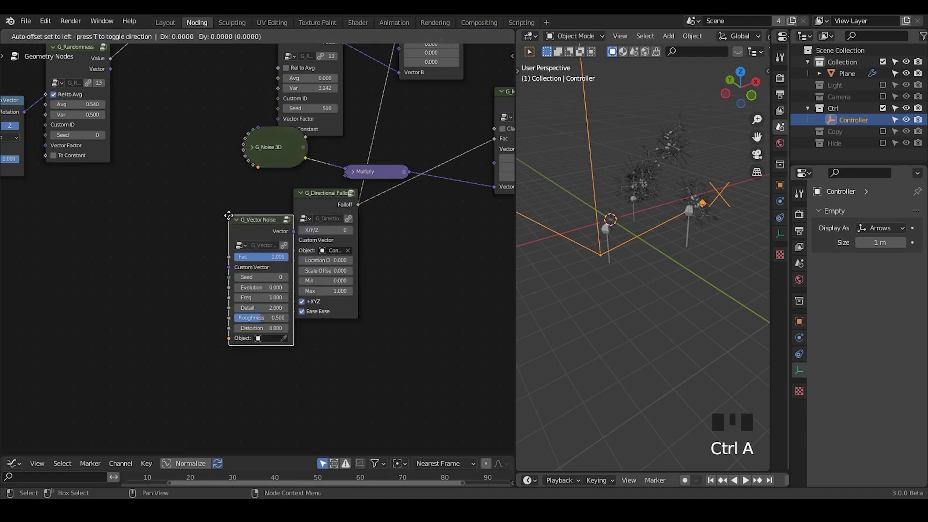
Step: Feed the Vector Noise into the falloff's Custom Vector and raise G_Points Distribute amount to 47
{"action": "left_click_drag", "start_coordinate": [266, 228], "coordinate": [704, 194]}
{"action": "key", "text": "g"}
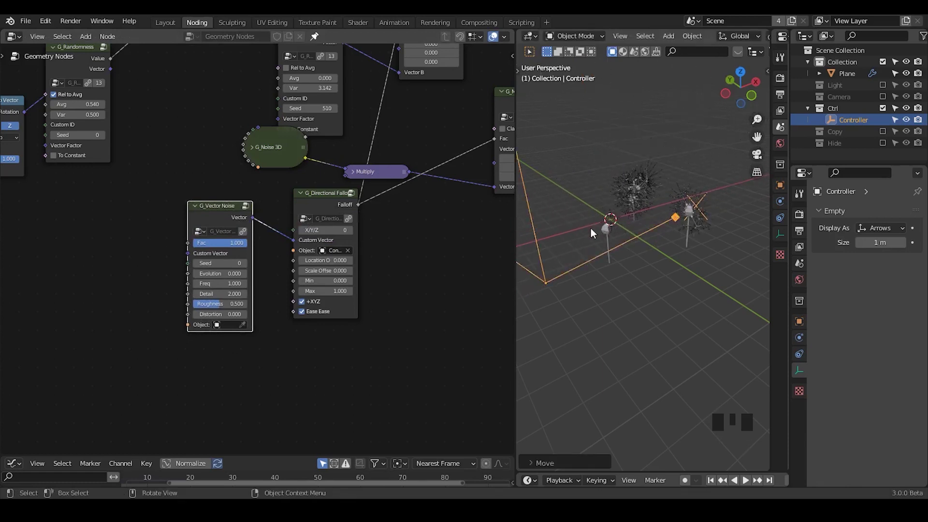
{"action": "left_click_drag", "start_coordinate": [73, 201], "coordinate": [230, 161]}
{"action": "left_click", "coordinate": [230, 161]}
{"action": "left_click_drag", "start_coordinate": [256, 175], "coordinate": [666, 182]}
{"action": "left_click_drag", "start_coordinate": [629, 197], "coordinate": [652, 204]}
Step: Clear the Controller's rotation with Alt+R and move it along X across the dandelion grid
{"action": "key", "text": "g"}
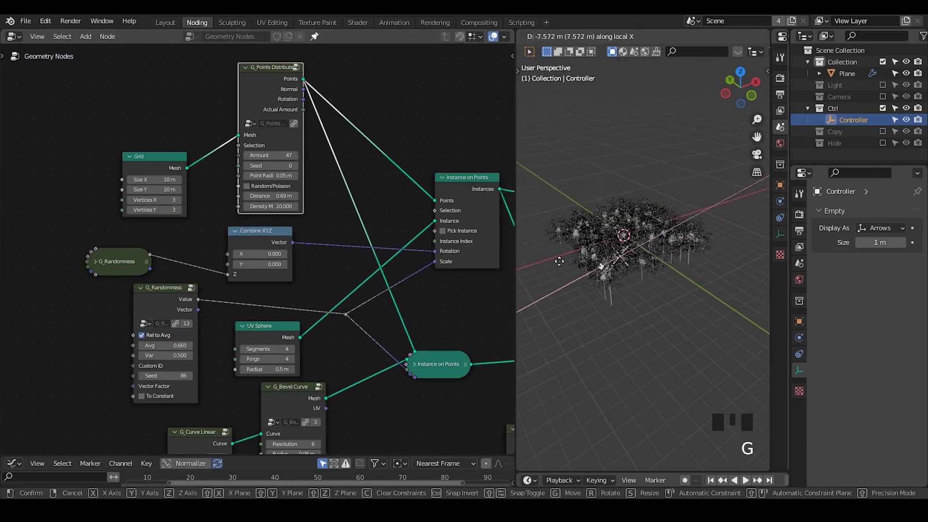
{"action": "key", "text": "alt+r"}
{"action": "key", "text": "g"}
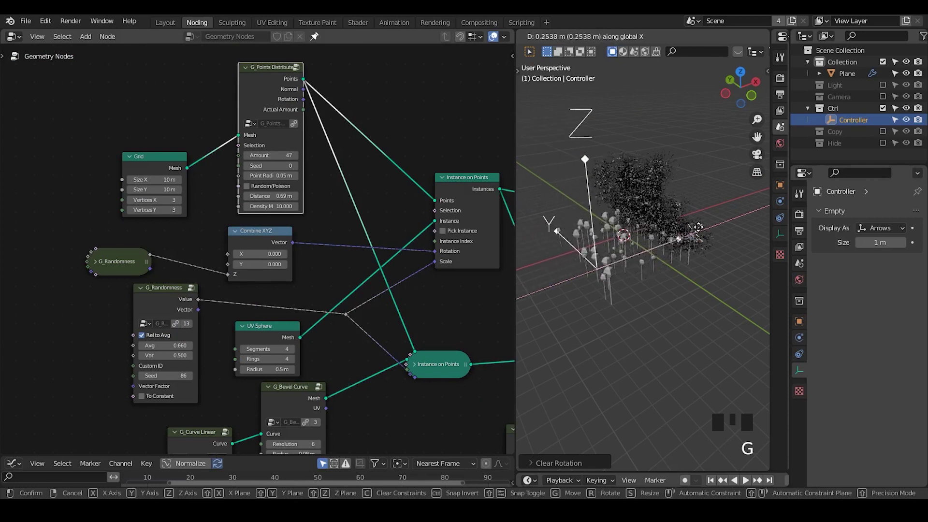
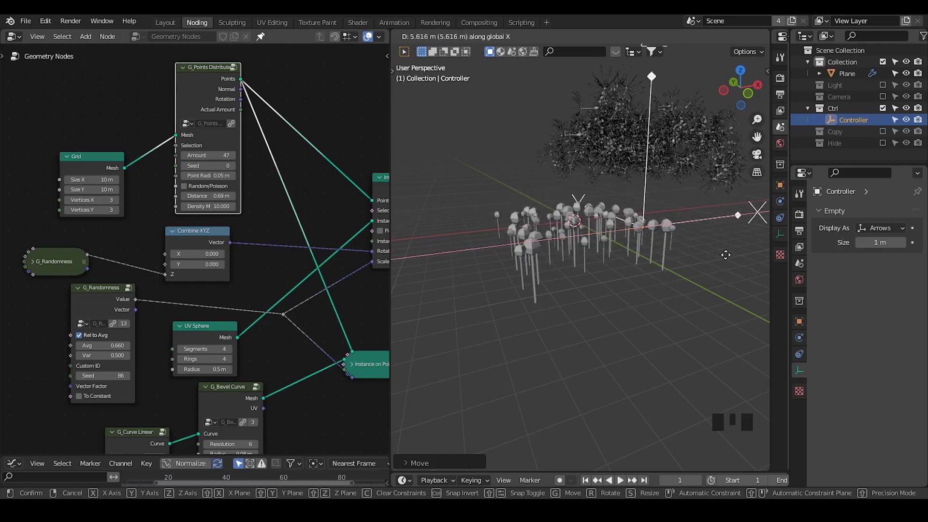
{"action": "left_click_drag", "start_coordinate": [508, 282], "coordinate": [643, 146]}
{"action": "left_click", "coordinate": [643, 146]}
{"action": "left_click_drag", "start_coordinate": [662, 233], "coordinate": [478, 279]}
Step: Keep sweeping the Controller across the field so the flying heads settle back among the stems
{"action": "key", "text": "d"}
{"action": "left_click_drag", "start_coordinate": [476, 274], "coordinate": [697, 281]}
{"action": "key", "text": "d"}
{"action": "key", "text": "d"}
{"action": "right_click", "coordinate": [702, 272]}
{"action": "key", "text": "d"}
{"action": "left_click_drag", "start_coordinate": [683, 298], "coordinate": [680, 237]}
{"action": "left_click", "coordinate": [680, 238]}
{"action": "left_click", "coordinate": [704, 251]}
{"action": "key", "text": "g"}
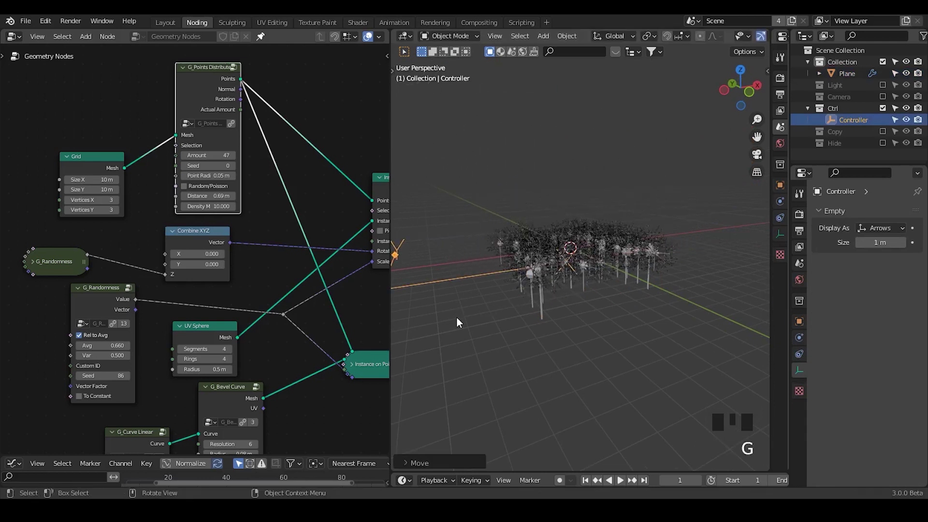